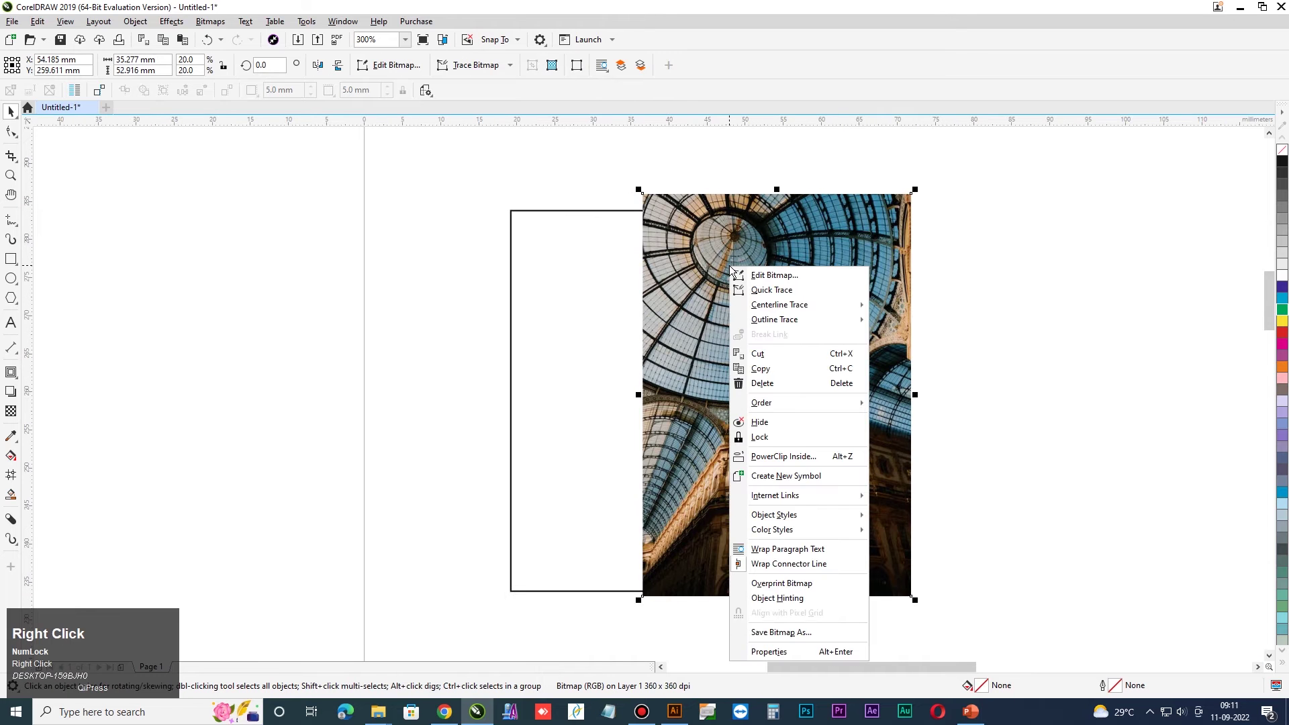
# PowerClip the photo inside the rectangle frame, then drag across to the Illustrator document.
pyautogui.click(778, 456)
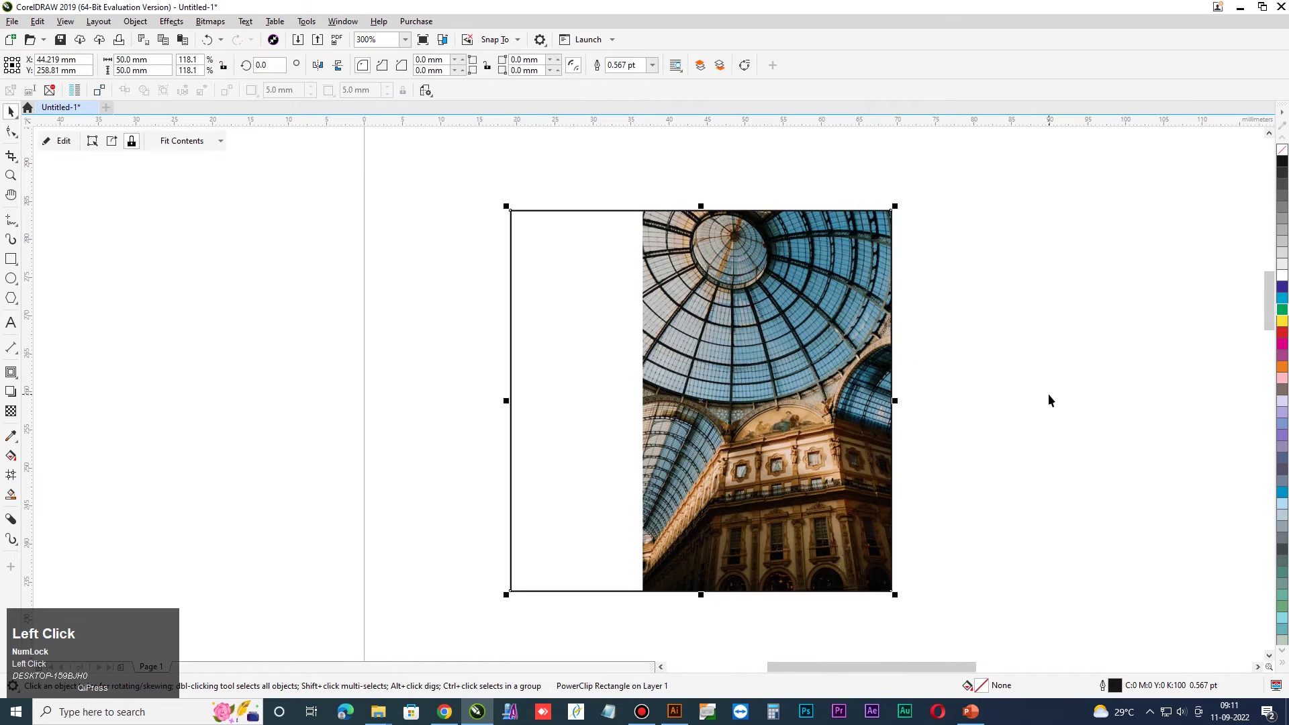
pyautogui.moveTo(927, 145); pyautogui.dragTo(637, 161)
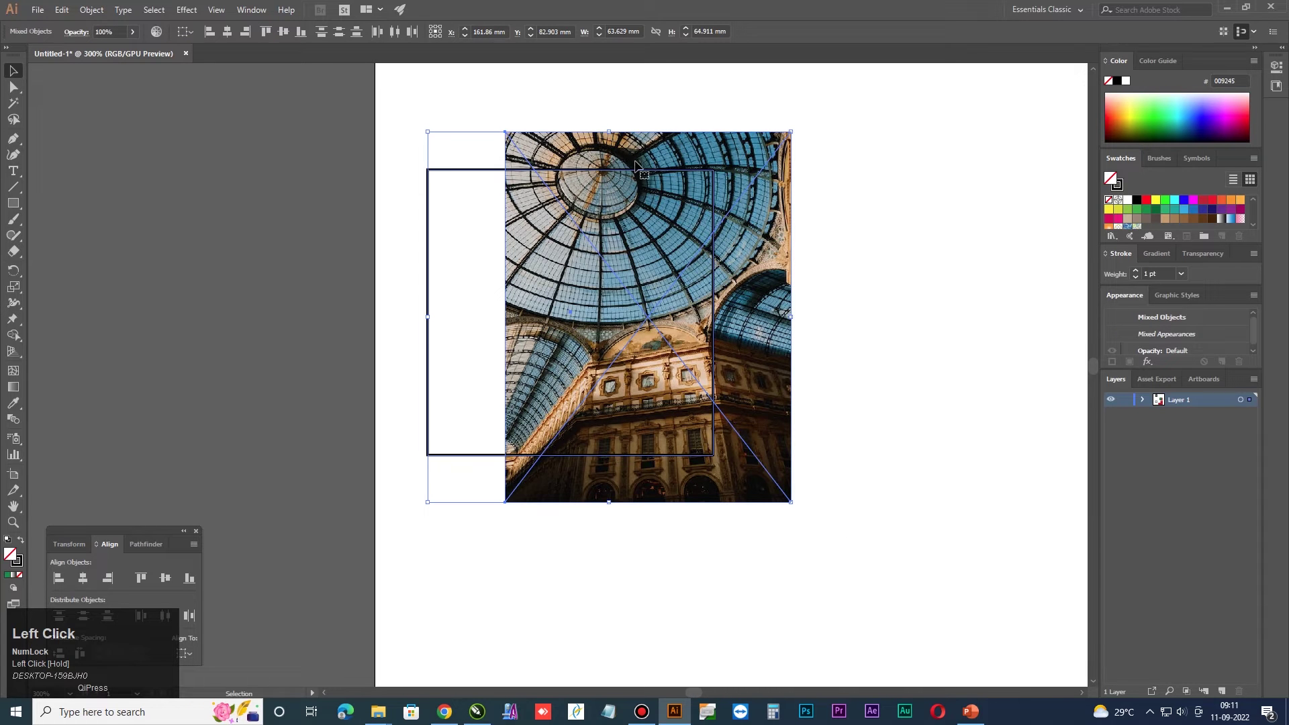
# Bring up the context menu on the selected photo and frame for Make Clipping Mask.
pyautogui.rightClick(636, 160)
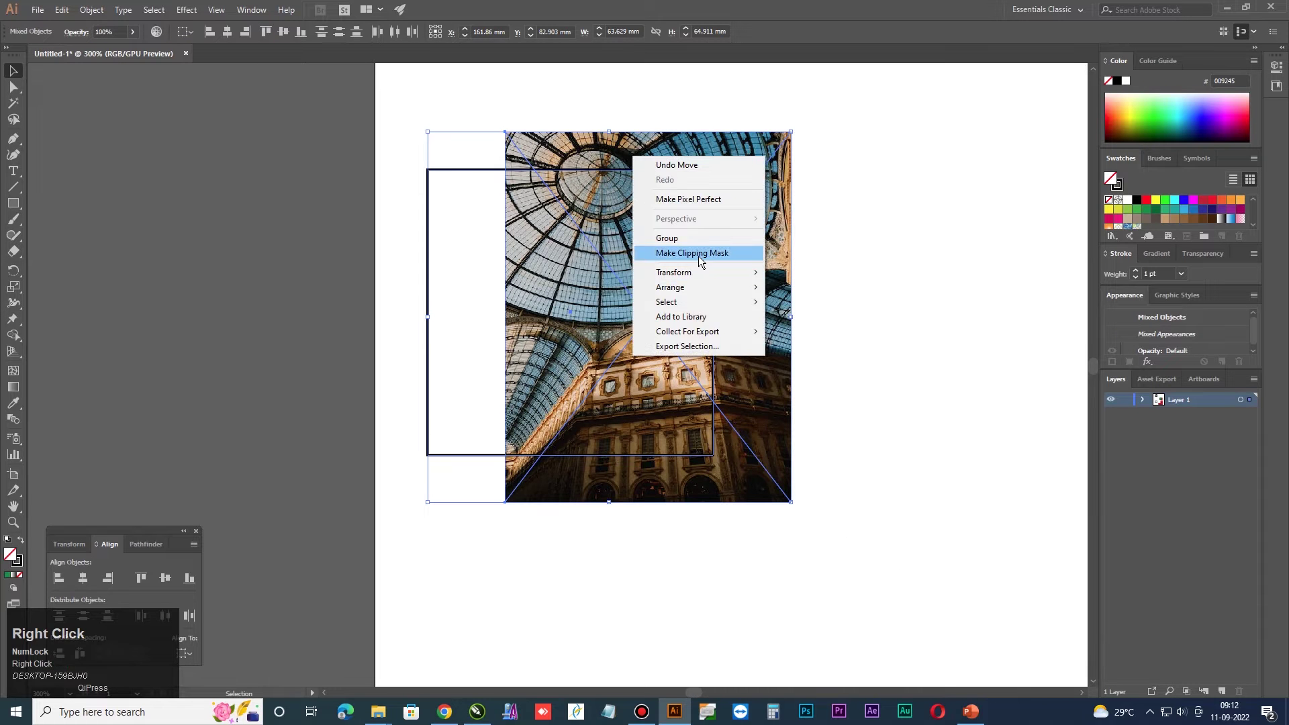
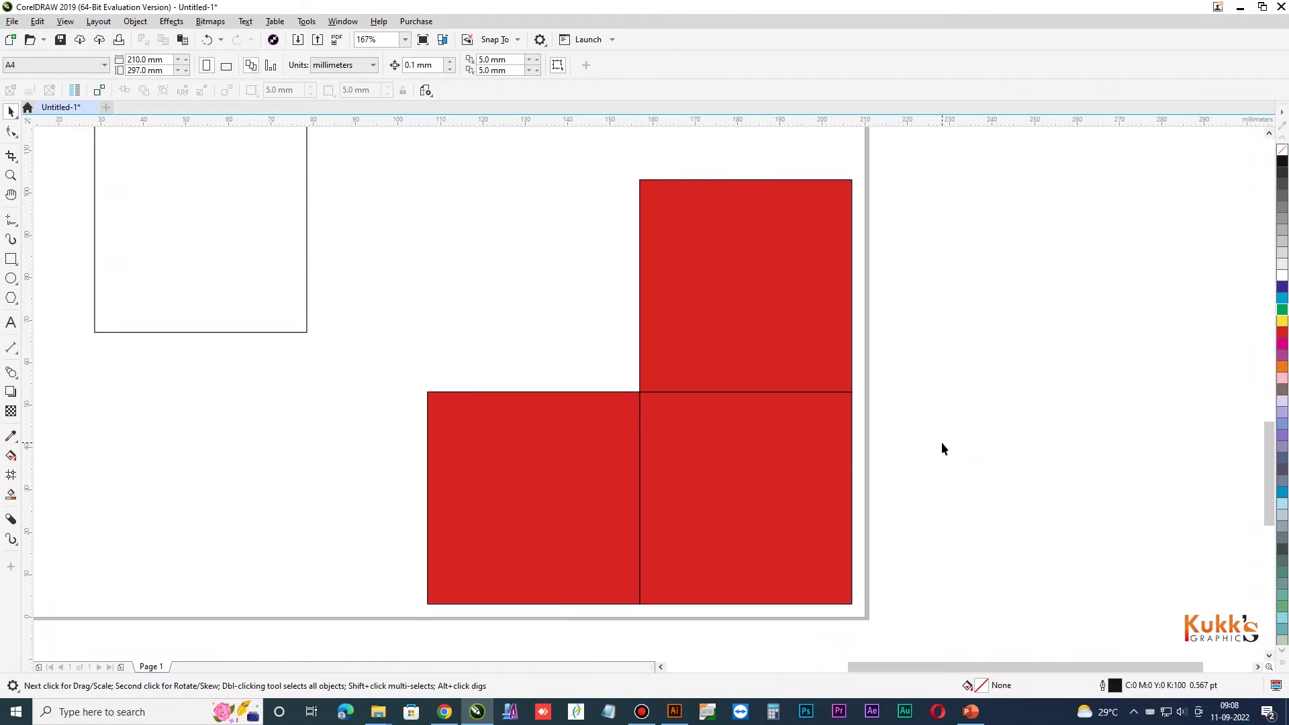
# Set the nudge distance to 5 mm on the property bar.
pyautogui.click(791, 465)
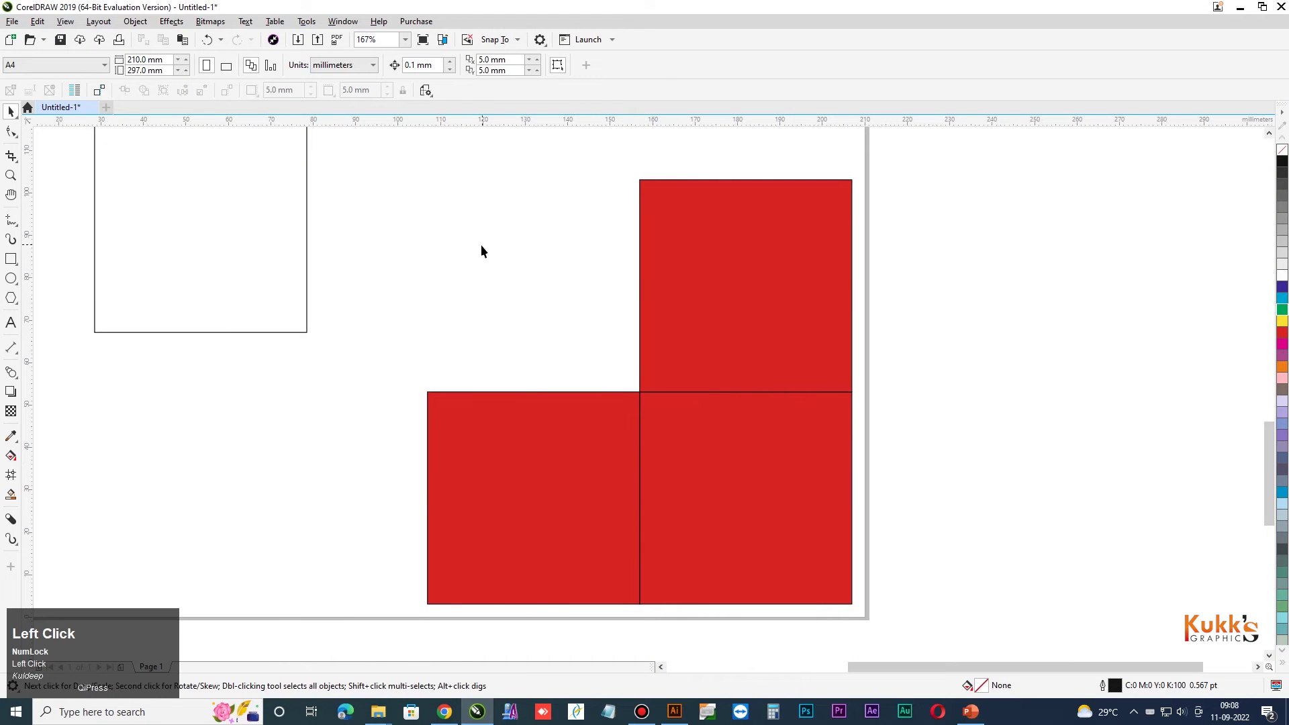
pyautogui.click(762, 334)
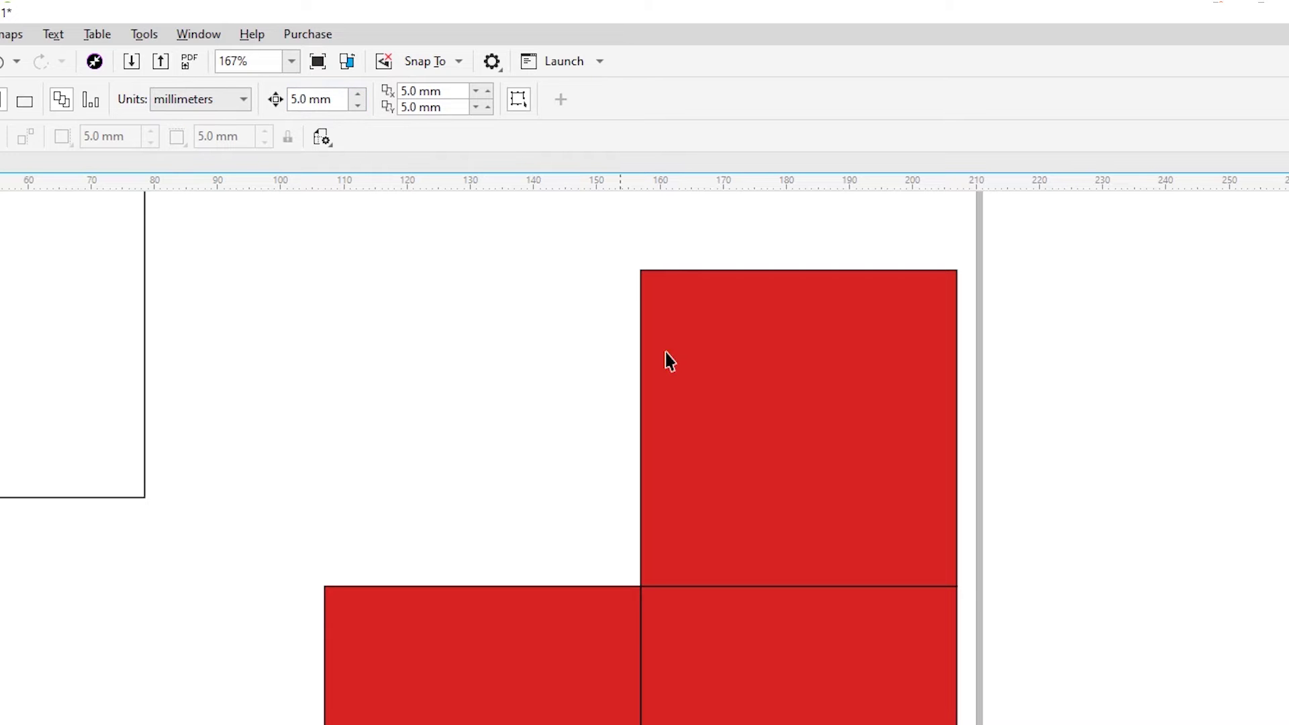
# Nudge the upper square up and the left square left by 5 mm, then deselect.
pyautogui.click(636, 391)
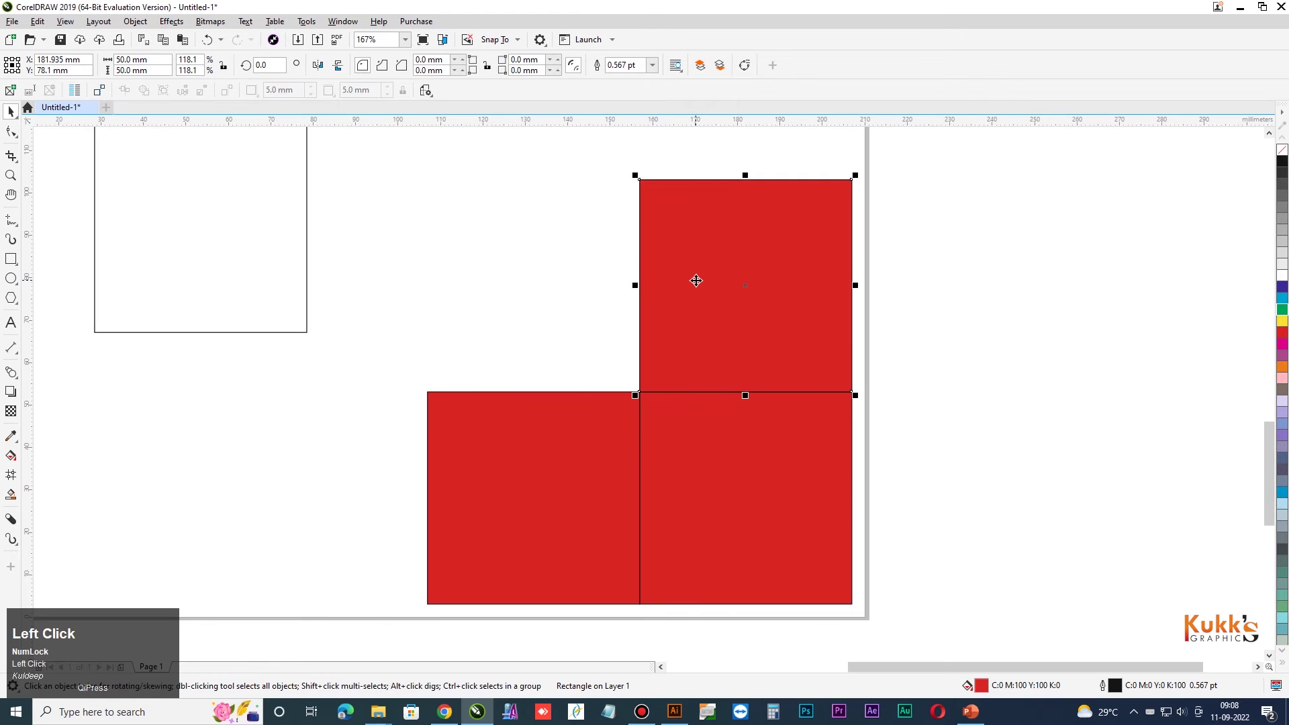
pyautogui.press('Up')
pyautogui.click(533, 440)
pyautogui.press('Left')
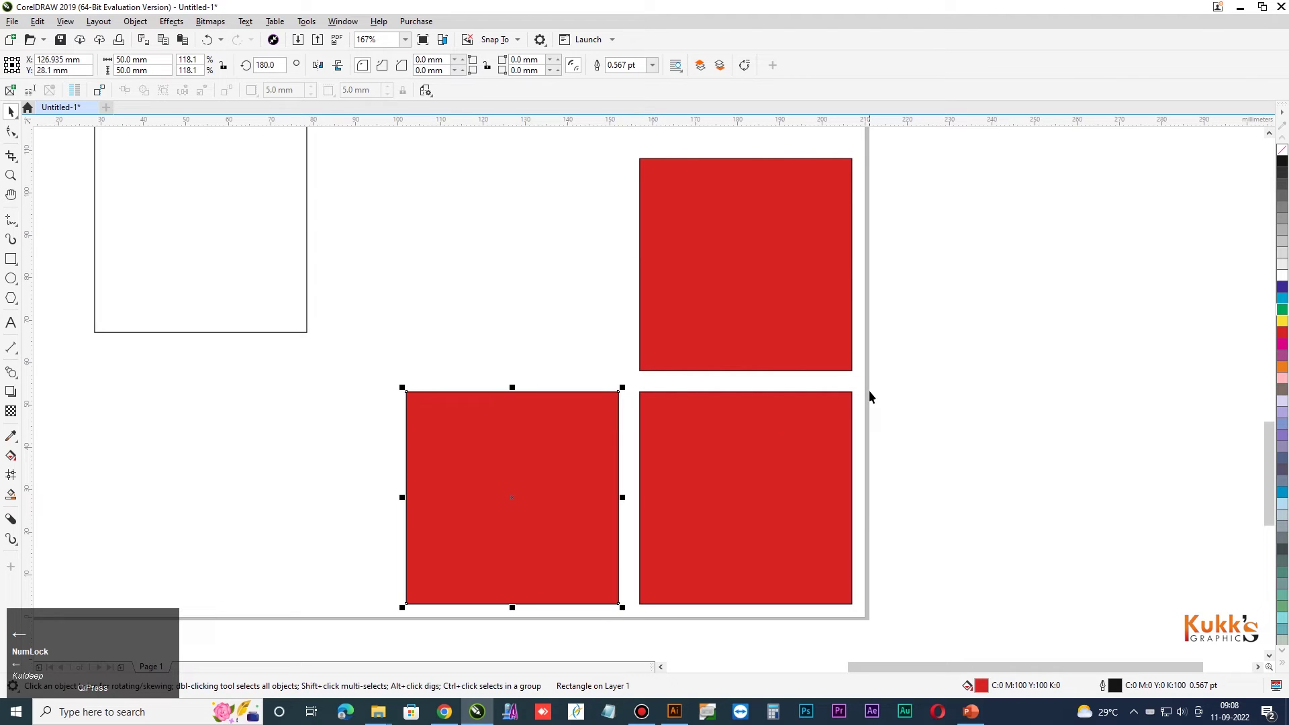
pyautogui.click(950, 481)
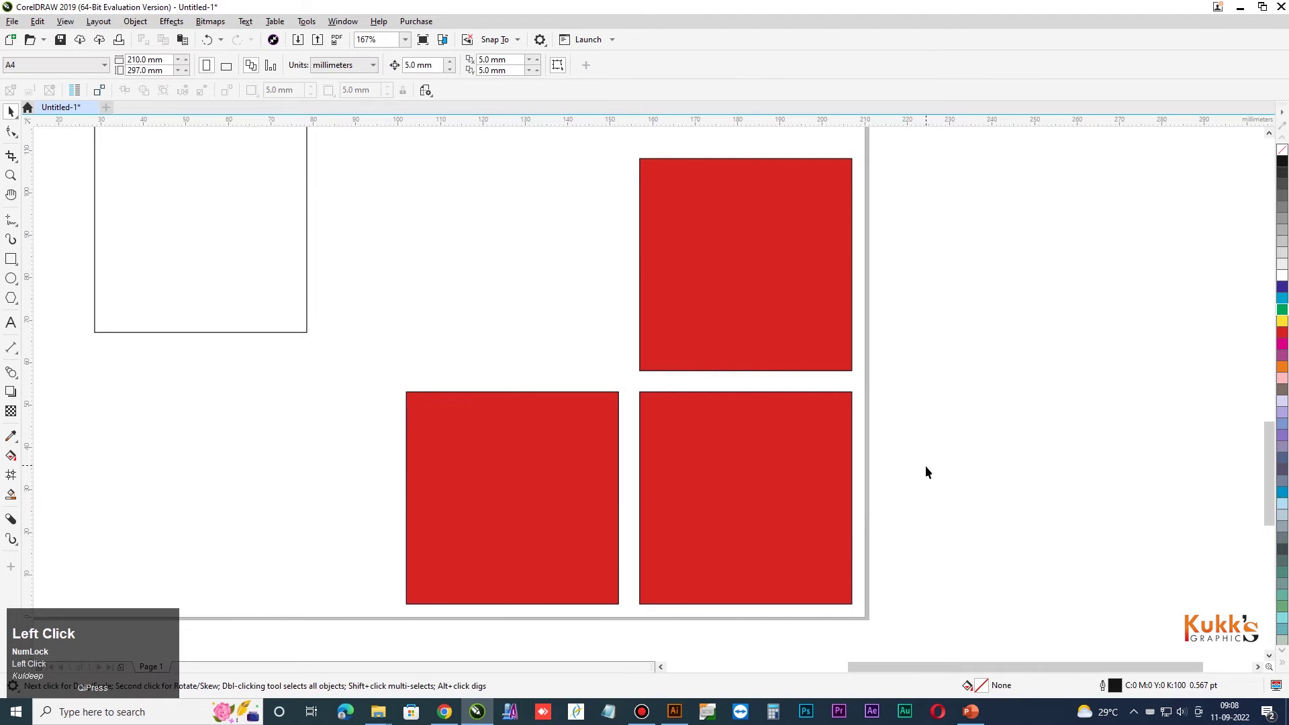
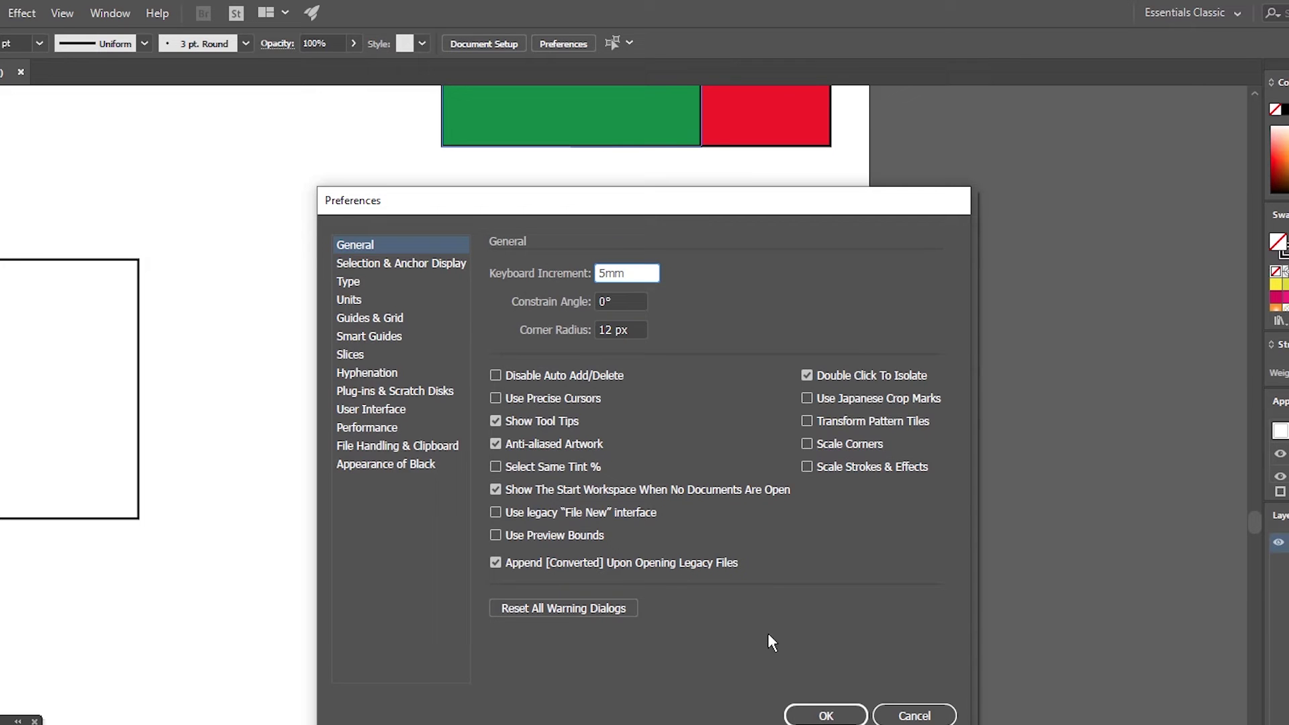
# Confirm the 5 mm keyboard increment and nudge the upper and left squares apart.
pyautogui.click(726, 286)
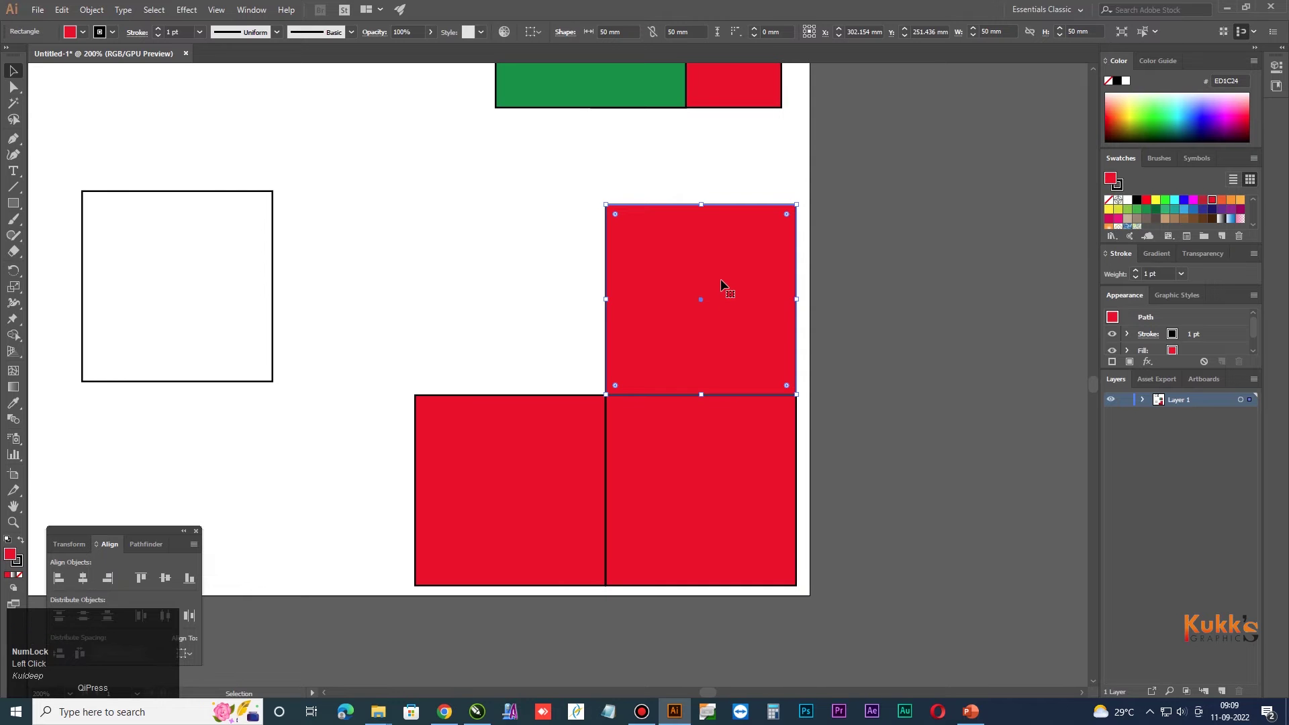
pyautogui.click(545, 471)
pyautogui.press('Left')
pyautogui.click(849, 436)
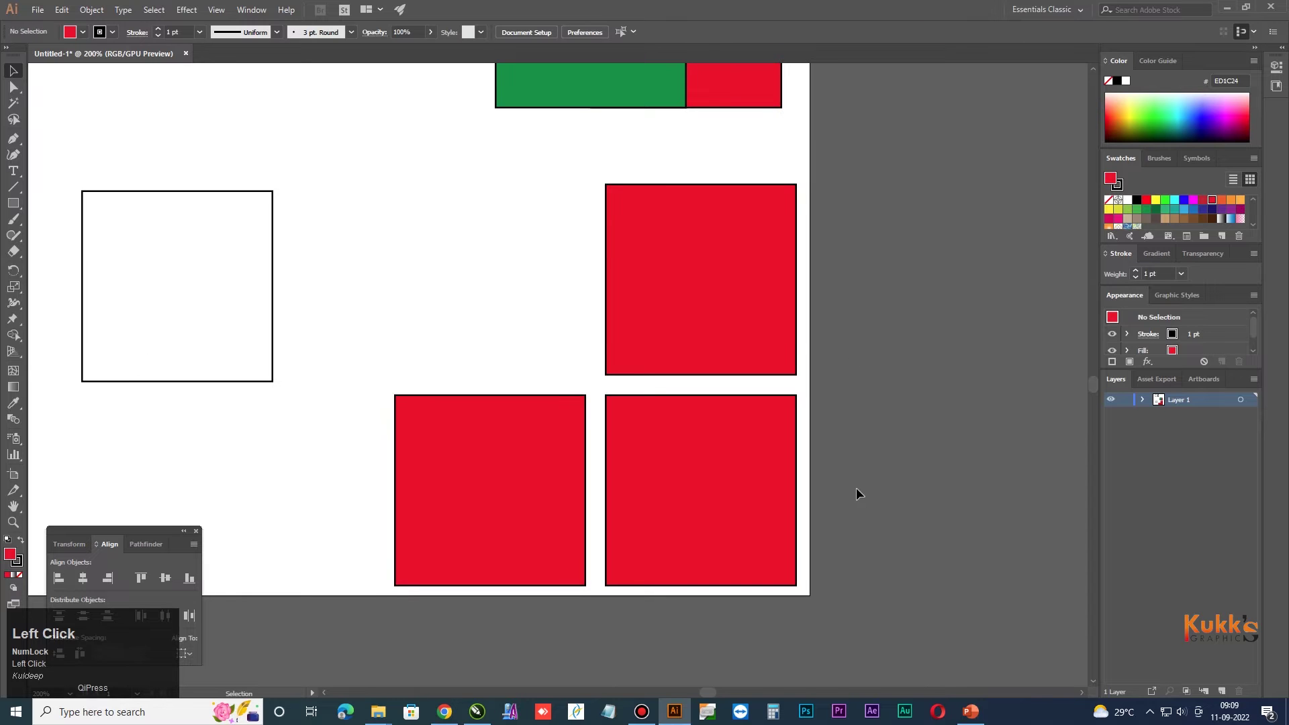
pyautogui.press('alt+Tab')
# Scroll the view and click the canvas to review the separated squares.
pyautogui.scroll(-3)
pyautogui.scroll(3)
pyautogui.click(542, 368)
pyautogui.scroll(3)
# Give the empty square a single outside contour with a 2 mm offset.
pyautogui.click(433, 368)
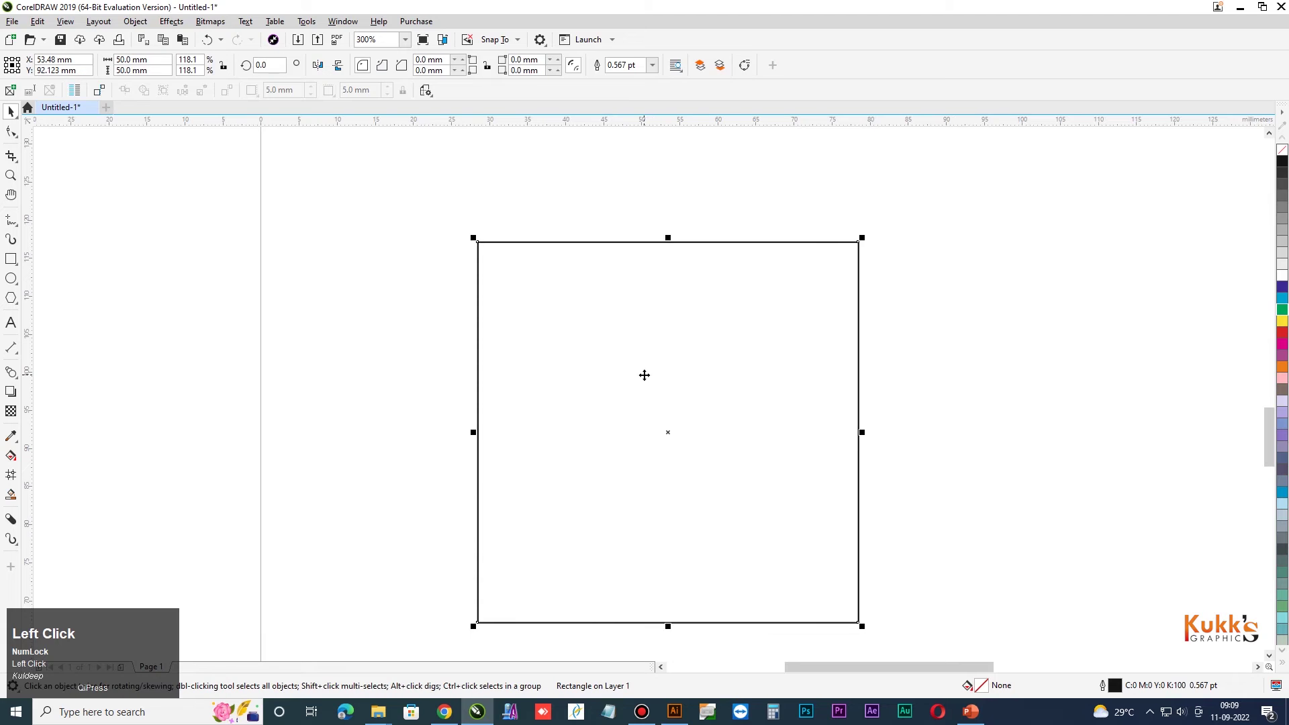
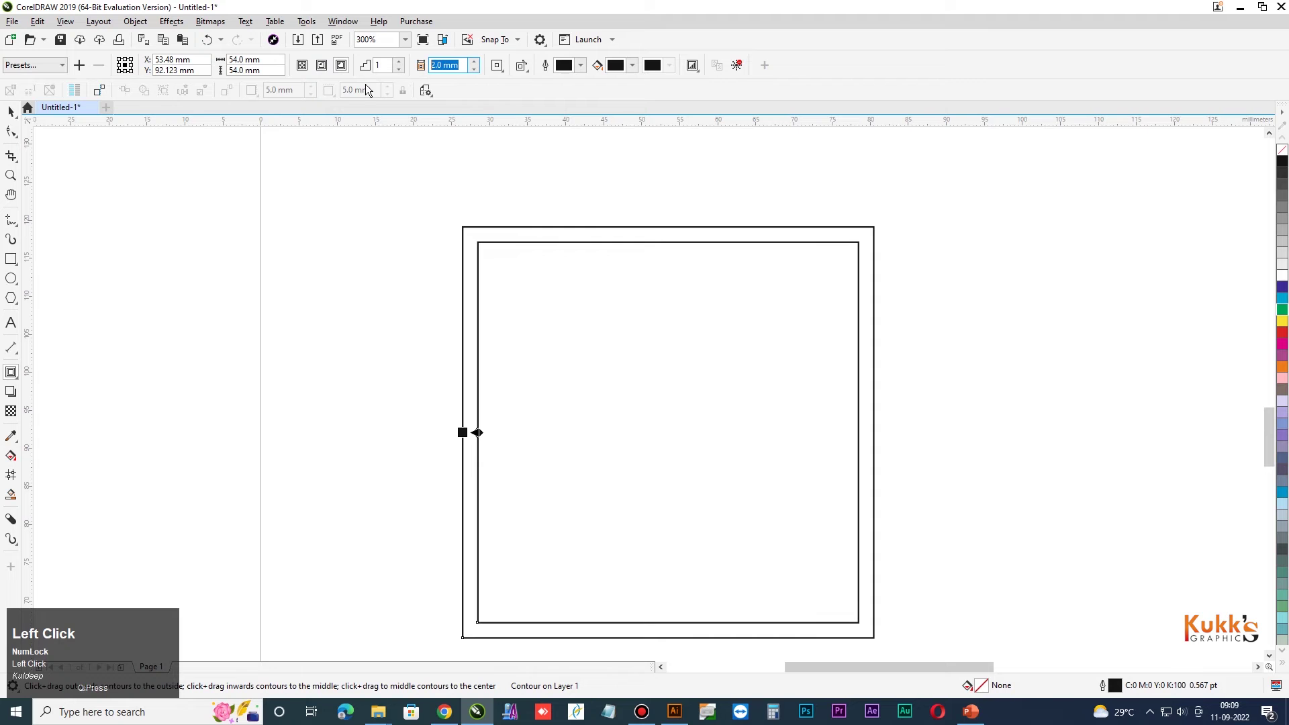
pyautogui.write('mm')
pyautogui.press('Tab')
pyautogui.click(398, 232)
# Switch to Illustrator and select the matching 50 mm square.
pyautogui.scroll(-3)
pyautogui.press('alt+Tab')
pyautogui.scroll(-3)
pyautogui.scroll(3)
pyautogui.click(514, 208)
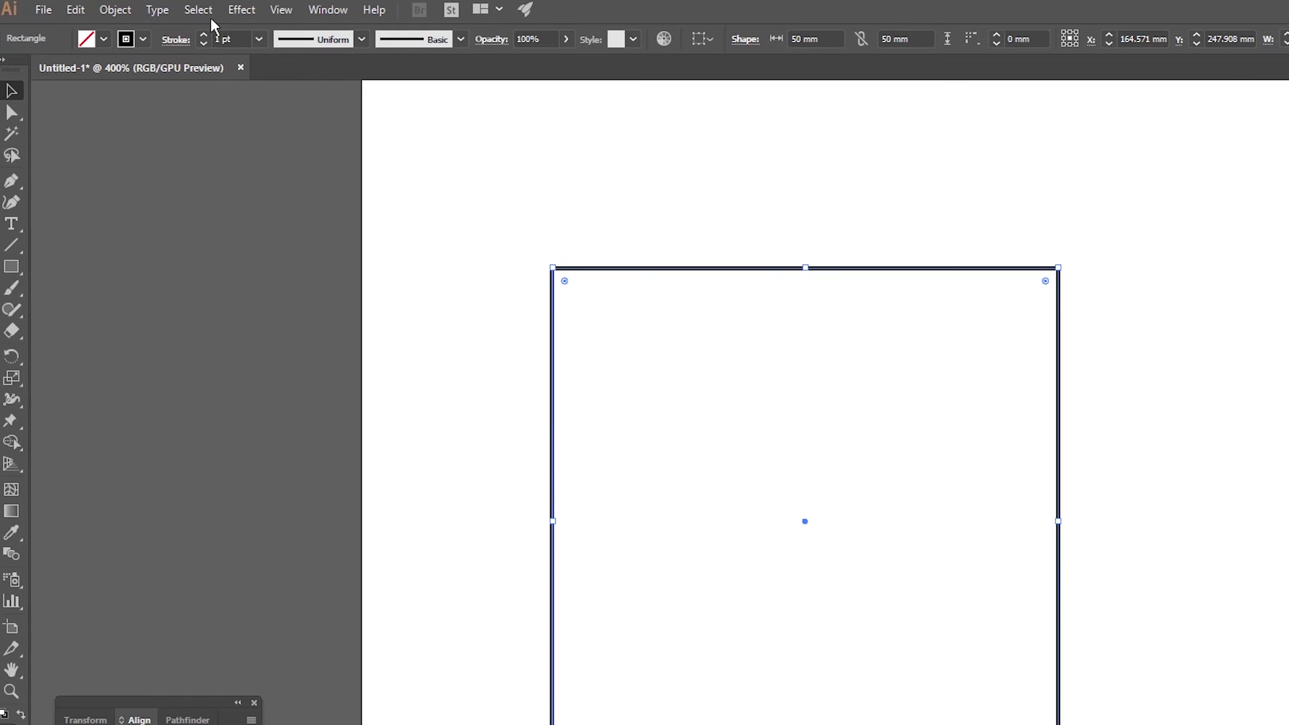
# Open the Object menu to reach Path > Offset Path for the selected square.
pyautogui.click(131, 16)
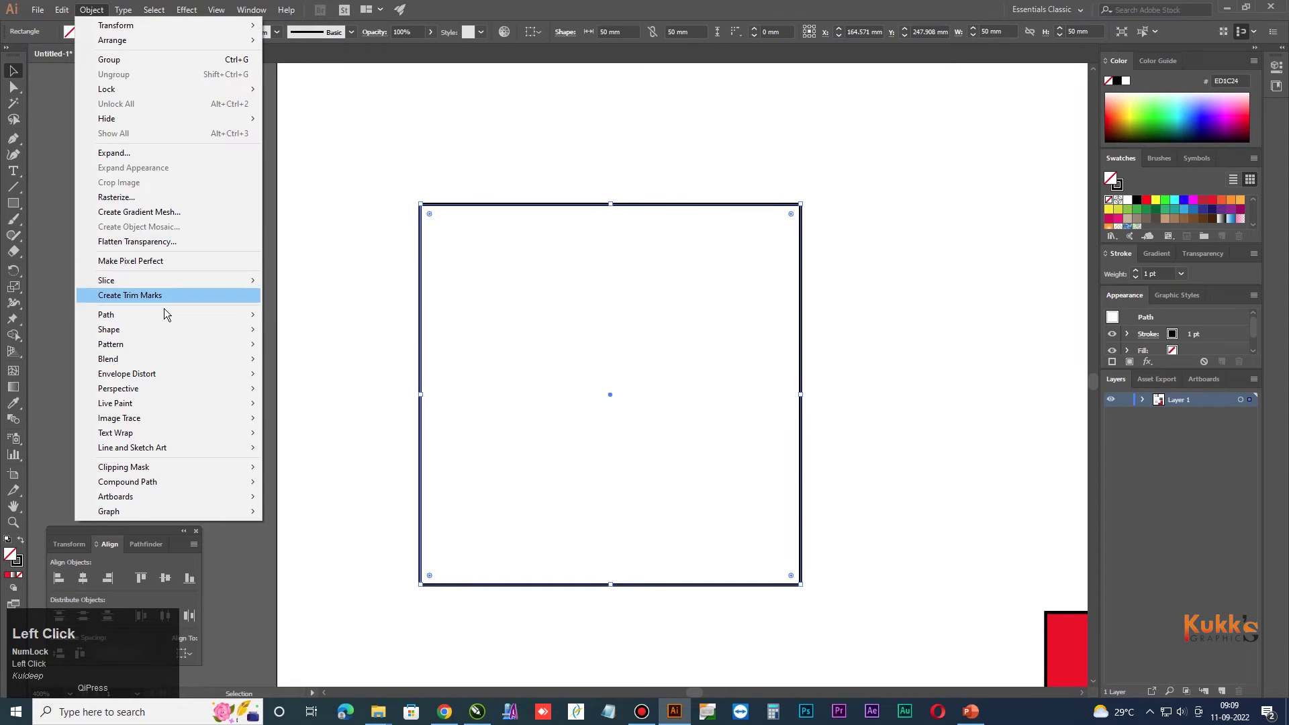
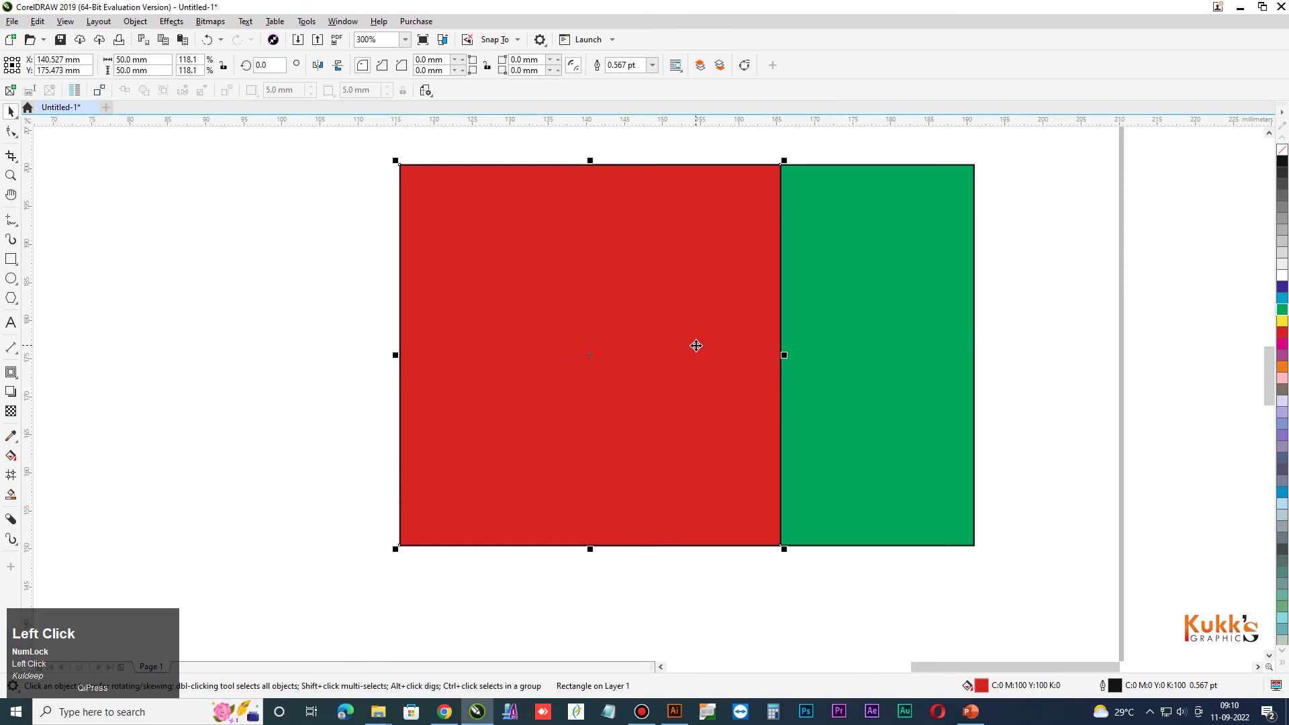
# Send the red square behind then back to front of layer above the green one, and switch to Illustrator.
pyautogui.click(611, 385)
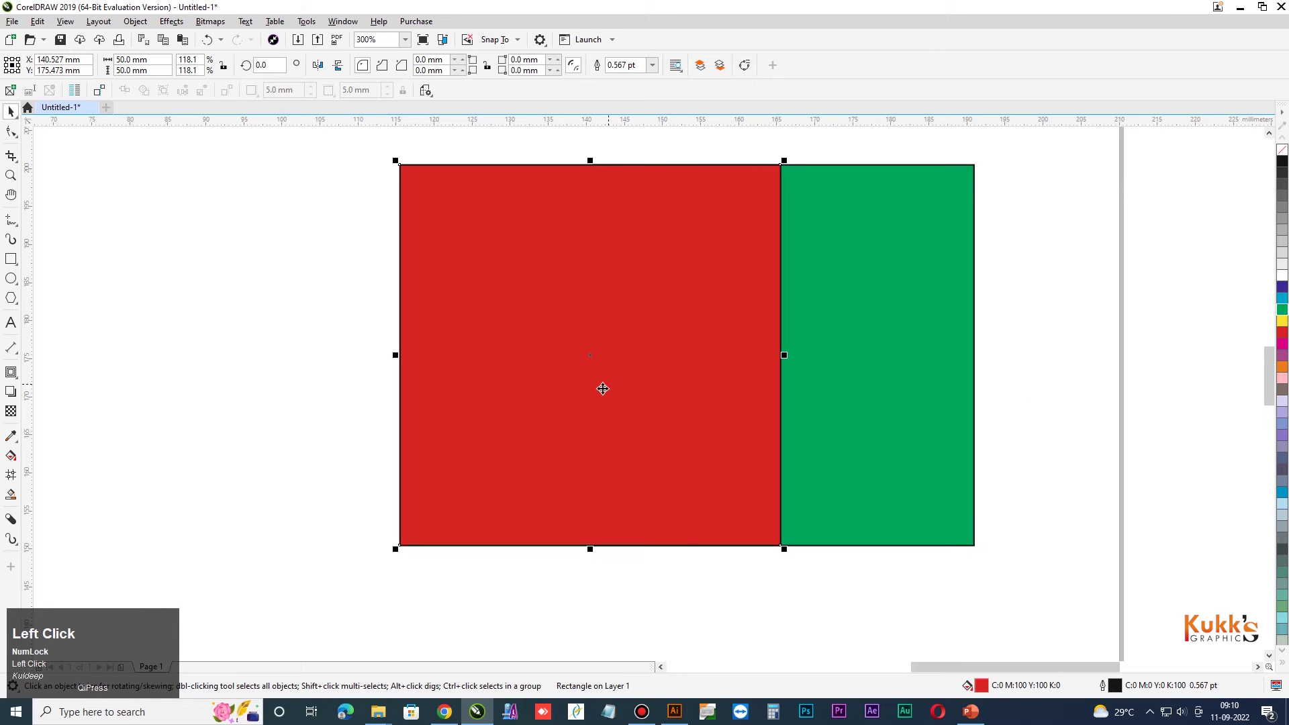
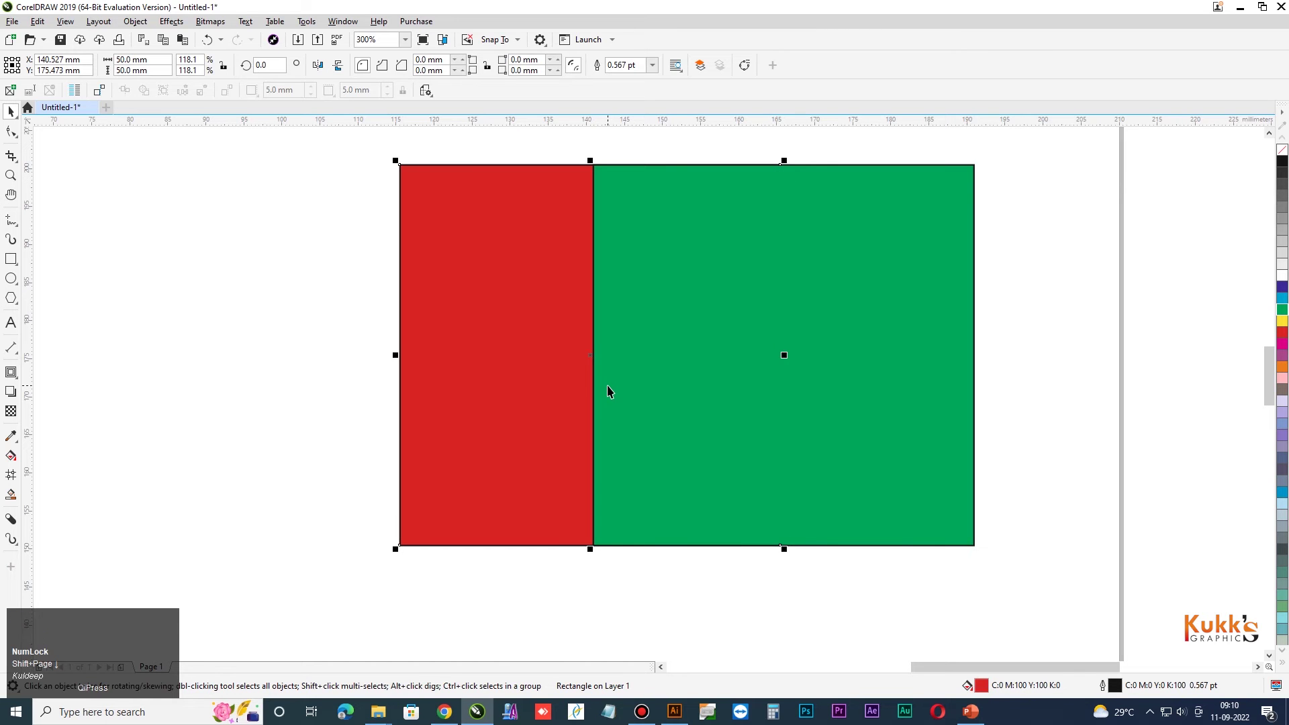
pyautogui.press('shift+Page_Down')
pyautogui.press('shift+Page_Up')
pyautogui.click(1118, 424)
pyautogui.press('alt+Tab')
# Select the green square and bring it to front (Shift+Ctrl+]) above the red square.
pyautogui.scroll(3)
pyautogui.click(724, 238)
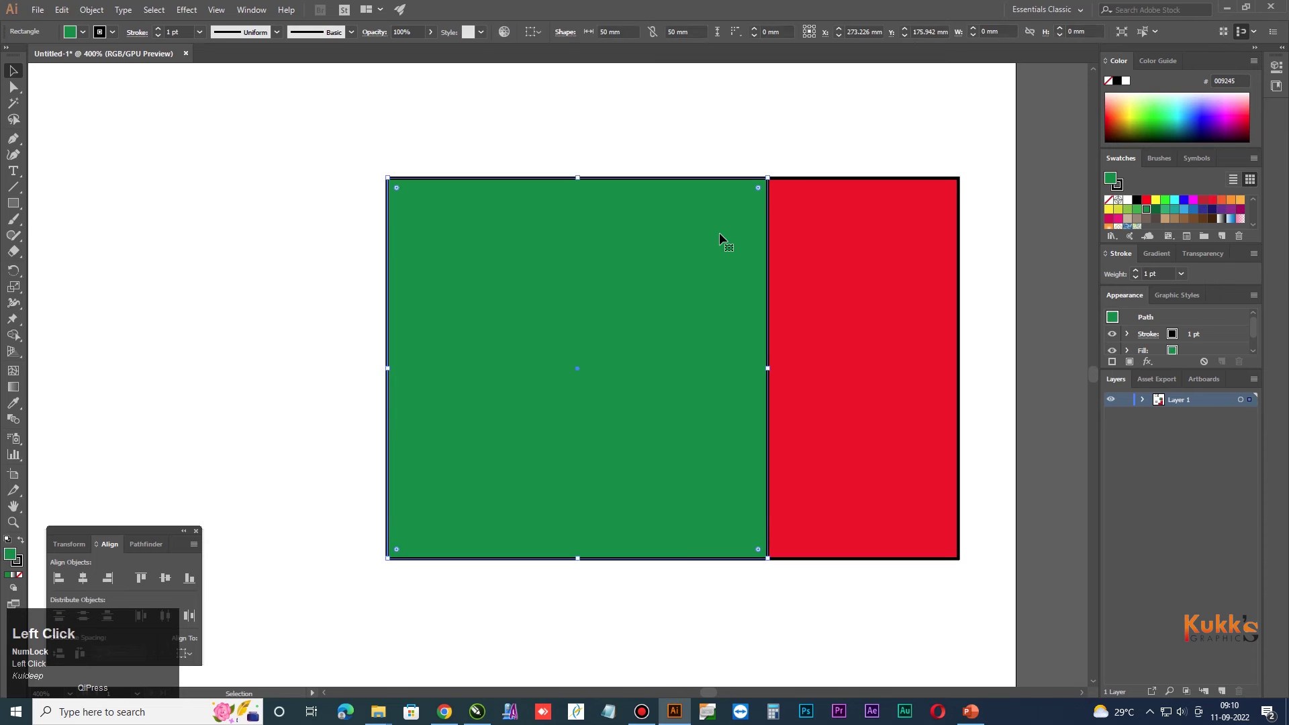
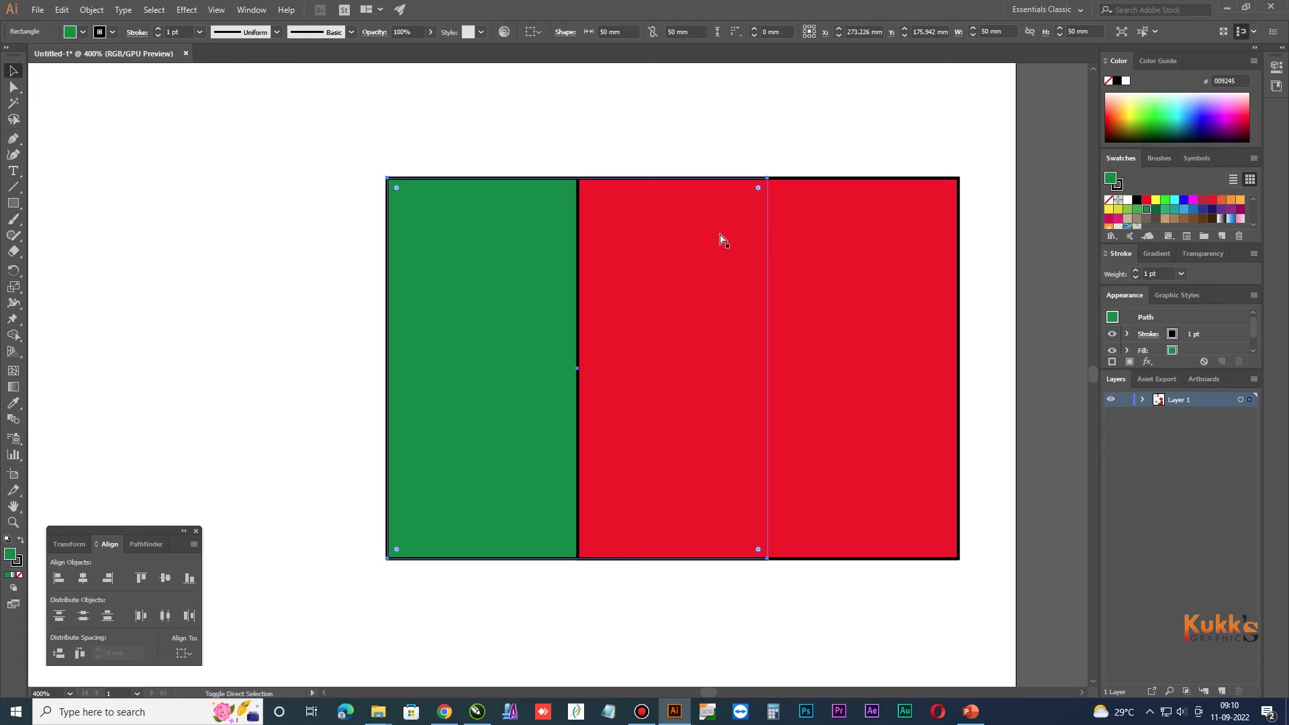
pyautogui.press('ctrl+shift+]')
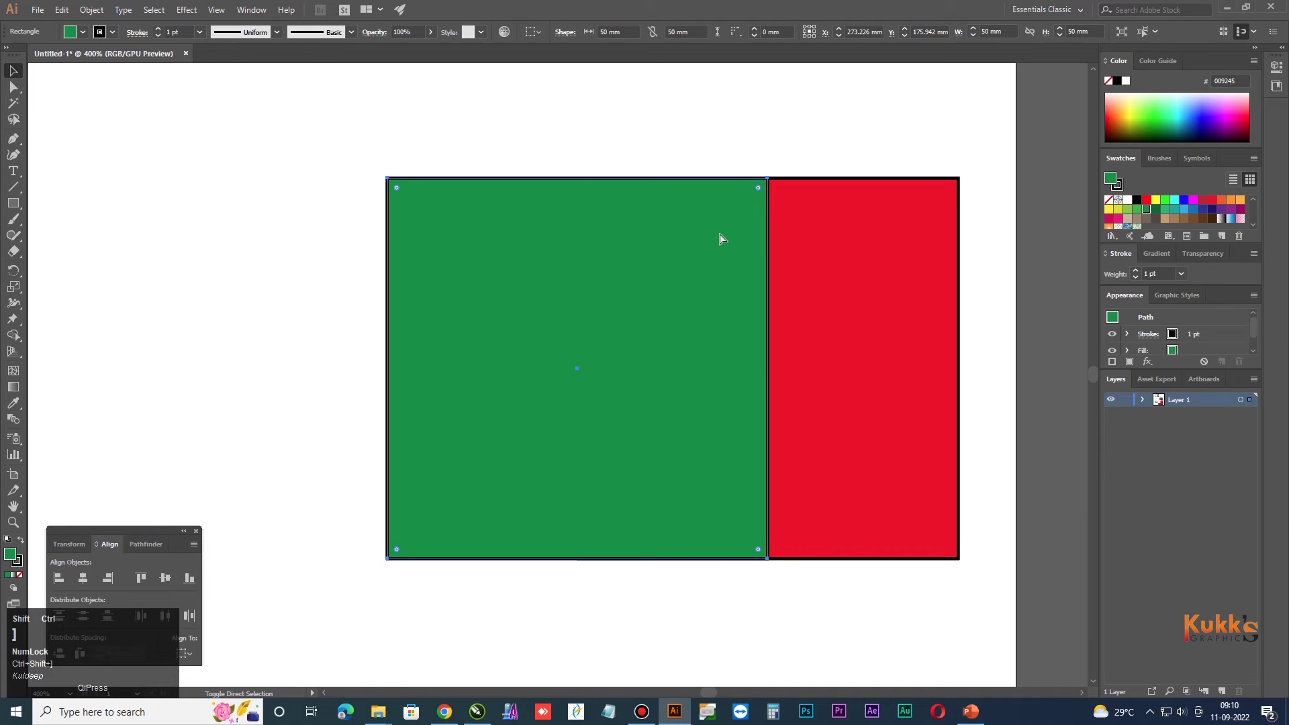
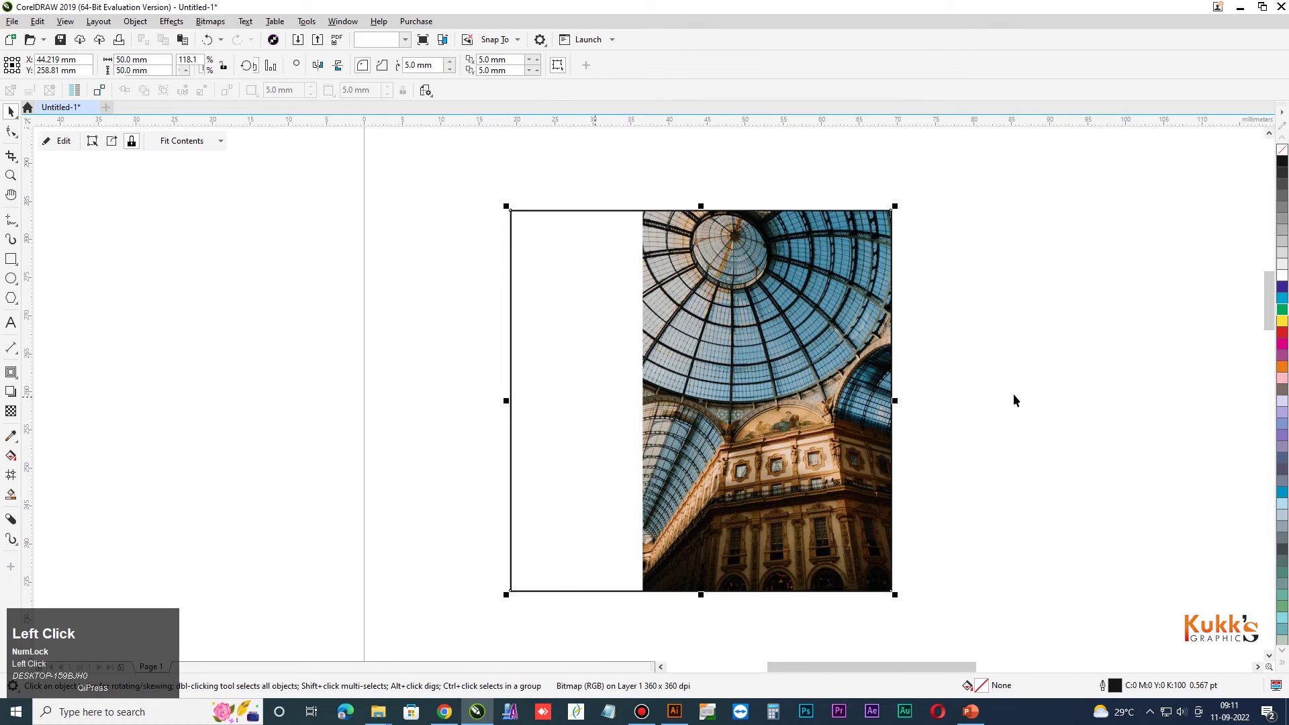
# Undo the PowerClip tests so the photo stays unclipped over the rectangle frame.
pyautogui.press('ctrl+z')
pyautogui.click(1095, 391)
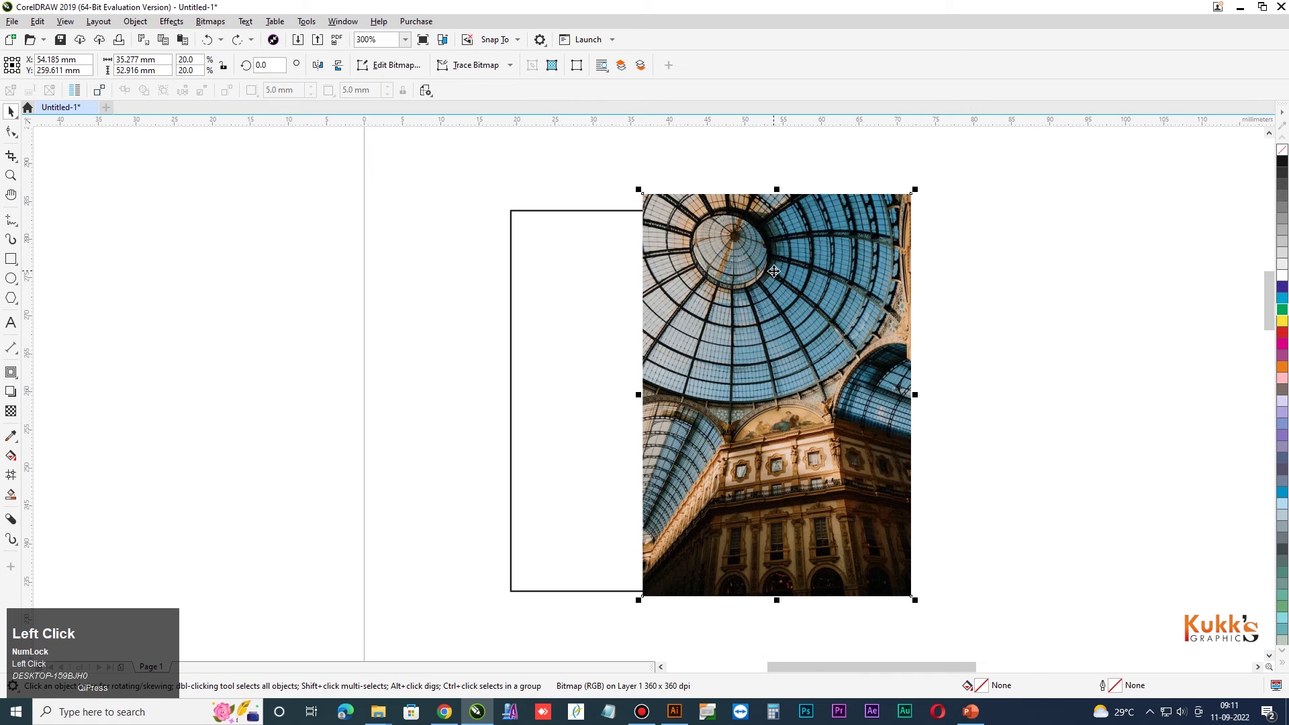
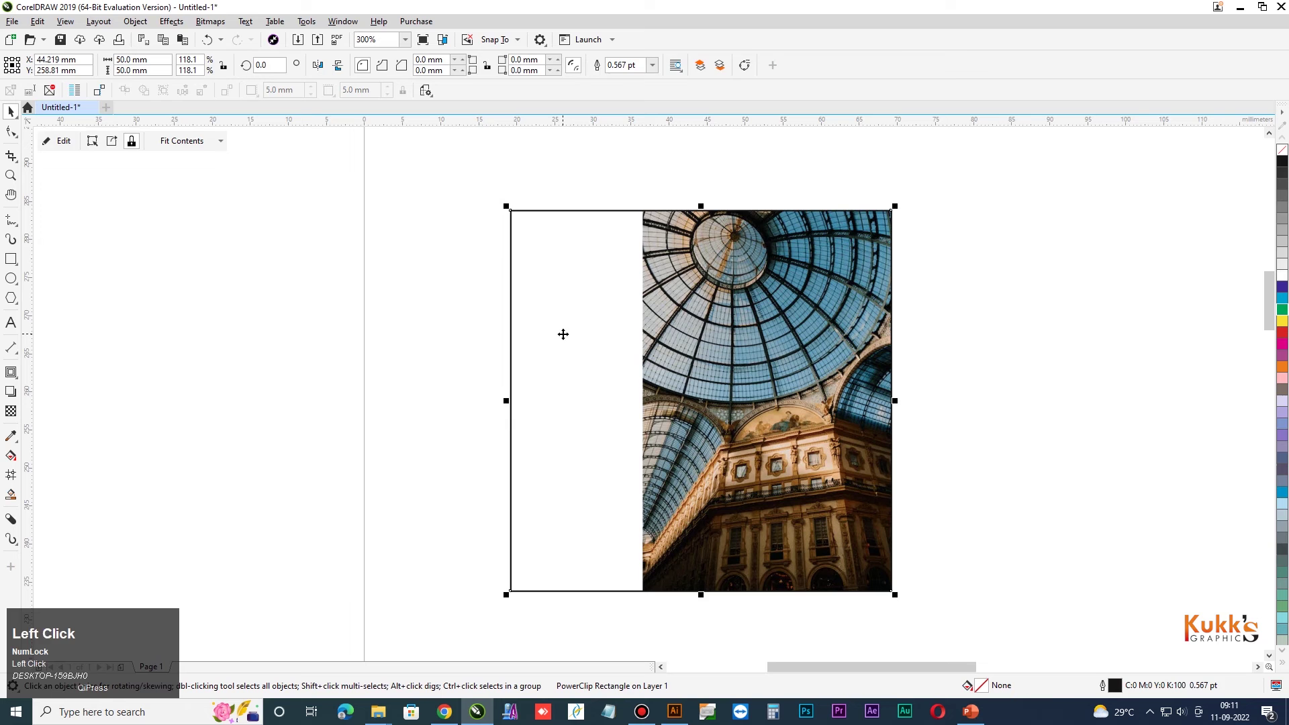
pyautogui.press('ctrl+z')
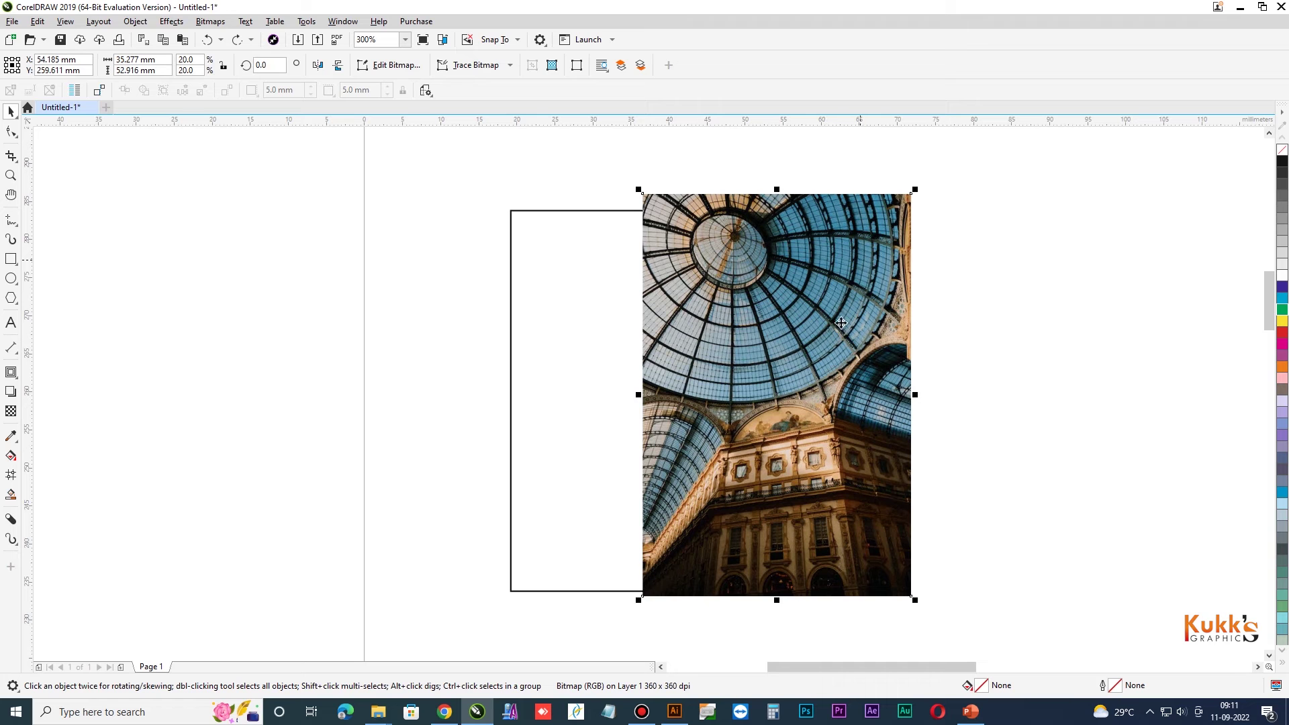
pyautogui.click(1012, 294)
pyautogui.scroll(-3)
# In Illustrator, undo the clipping mask so the photo sits unclipped, and deselect.
pyautogui.scroll(-3)
pyautogui.press('alt+Tab')
pyautogui.scroll(-3)
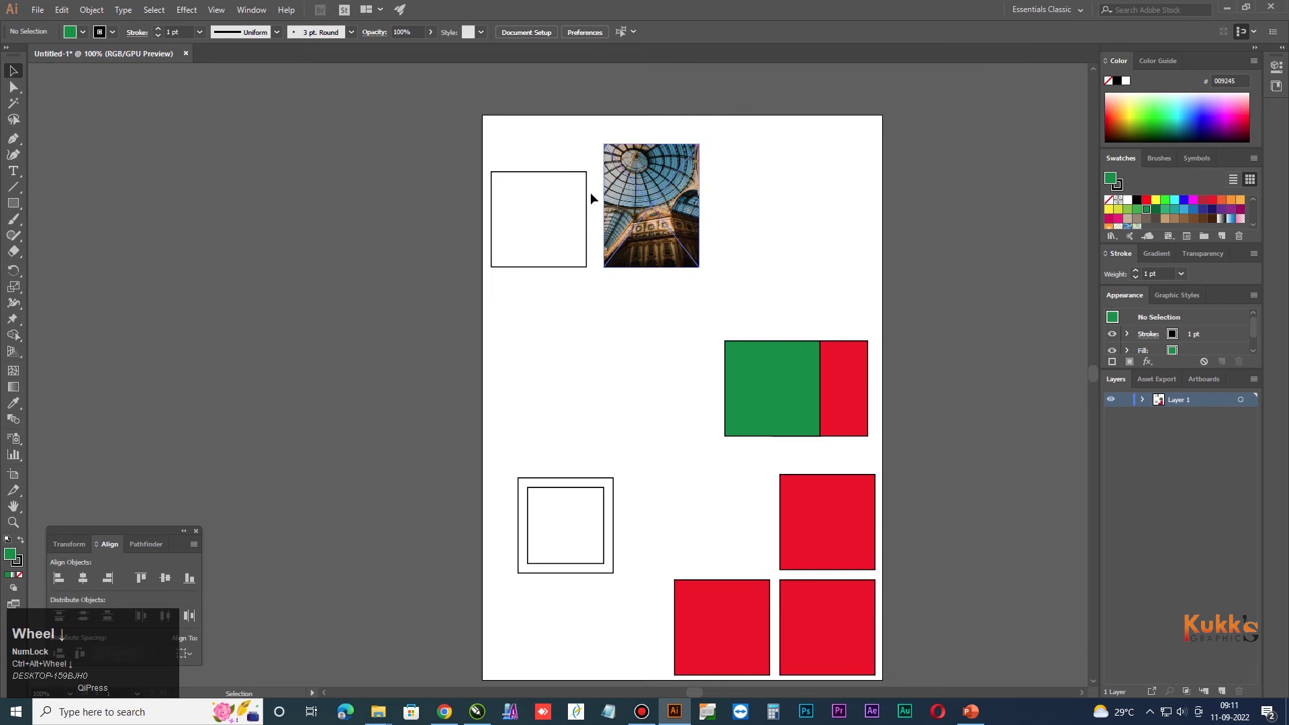
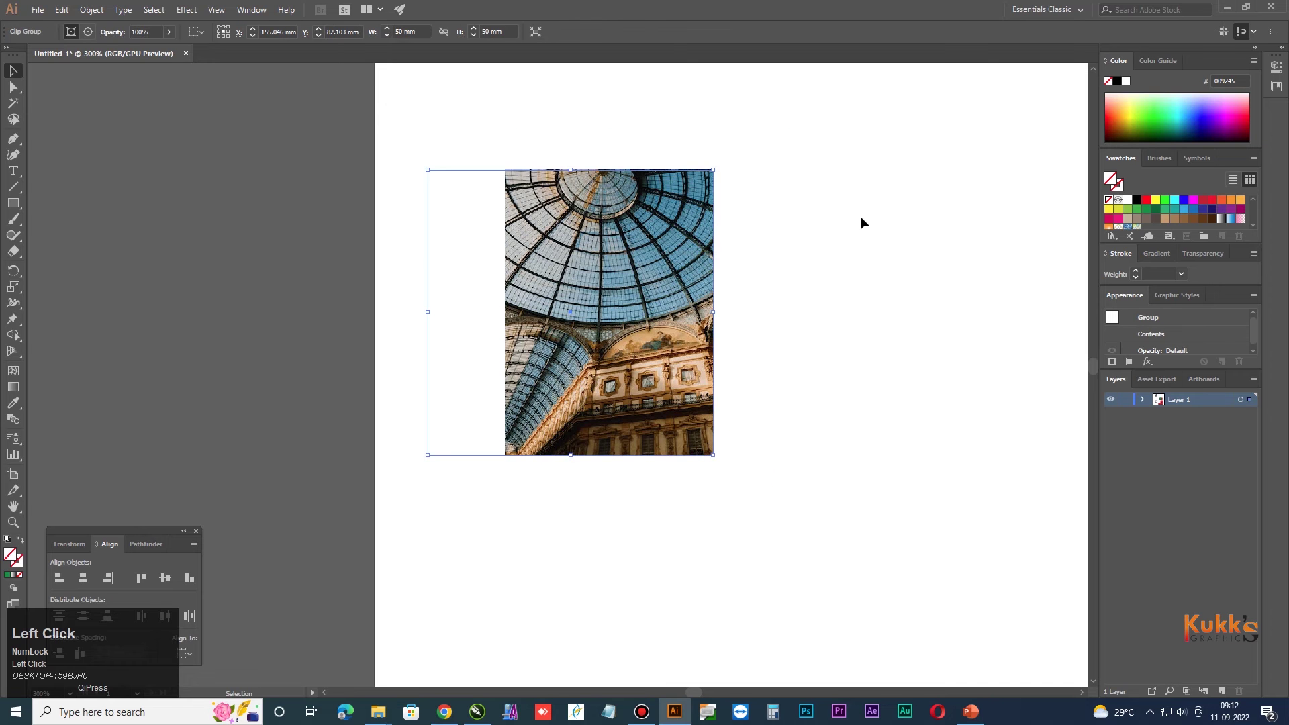
pyautogui.press('ctrl+z')
pyautogui.click(863, 219)
# Scroll the artboard and switch back to the CorelDRAW document.
pyautogui.scroll(-3)
pyautogui.scroll(-3)
pyautogui.scroll(3)
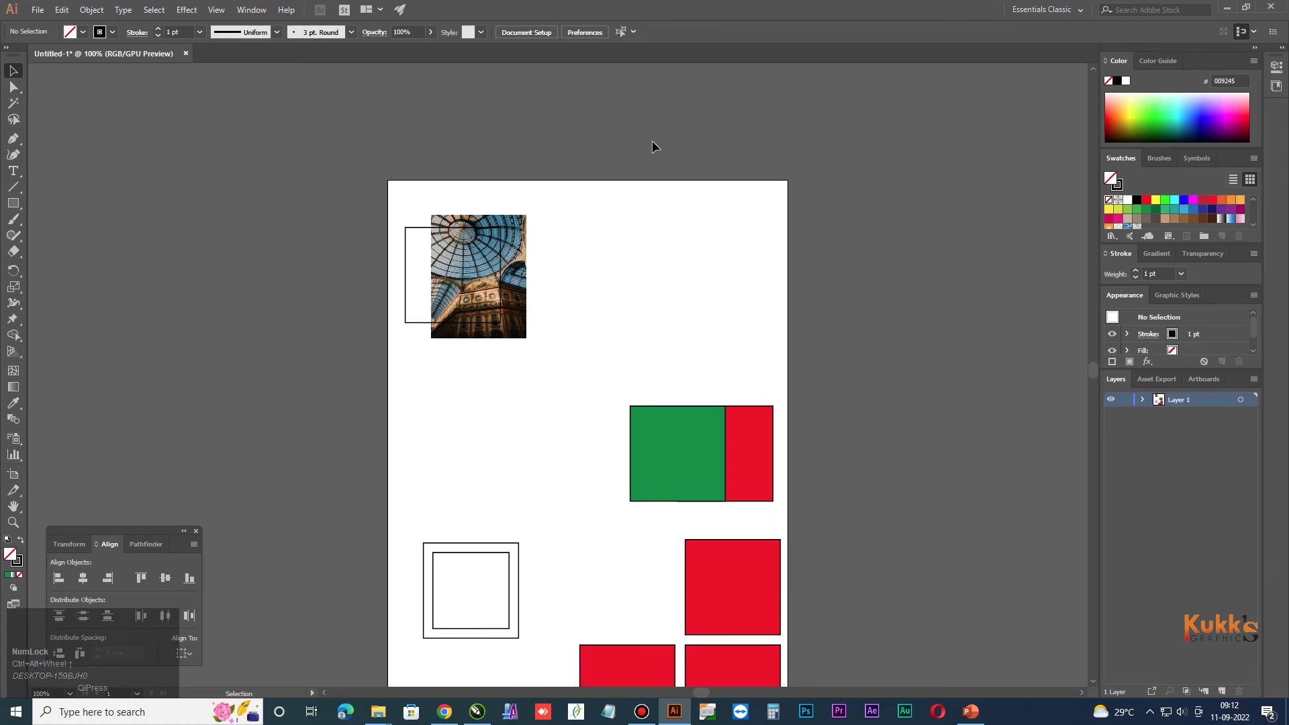
pyautogui.press('alt+Num_Lock')
pyautogui.scroll(3)
# Confirm the 500 mm page width and height, then return focus toward the Illustrator document.
pyautogui.press('alt+Tab')
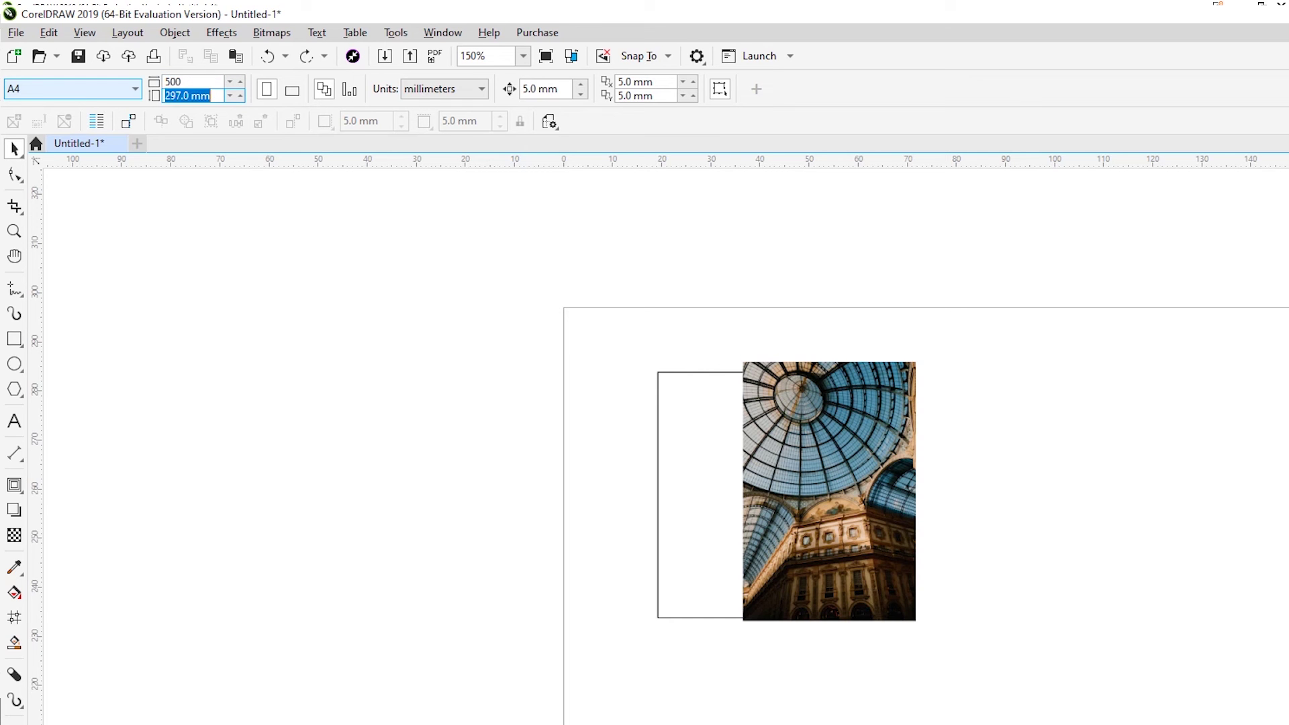
pyautogui.press('Return')
pyautogui.scroll(-3)
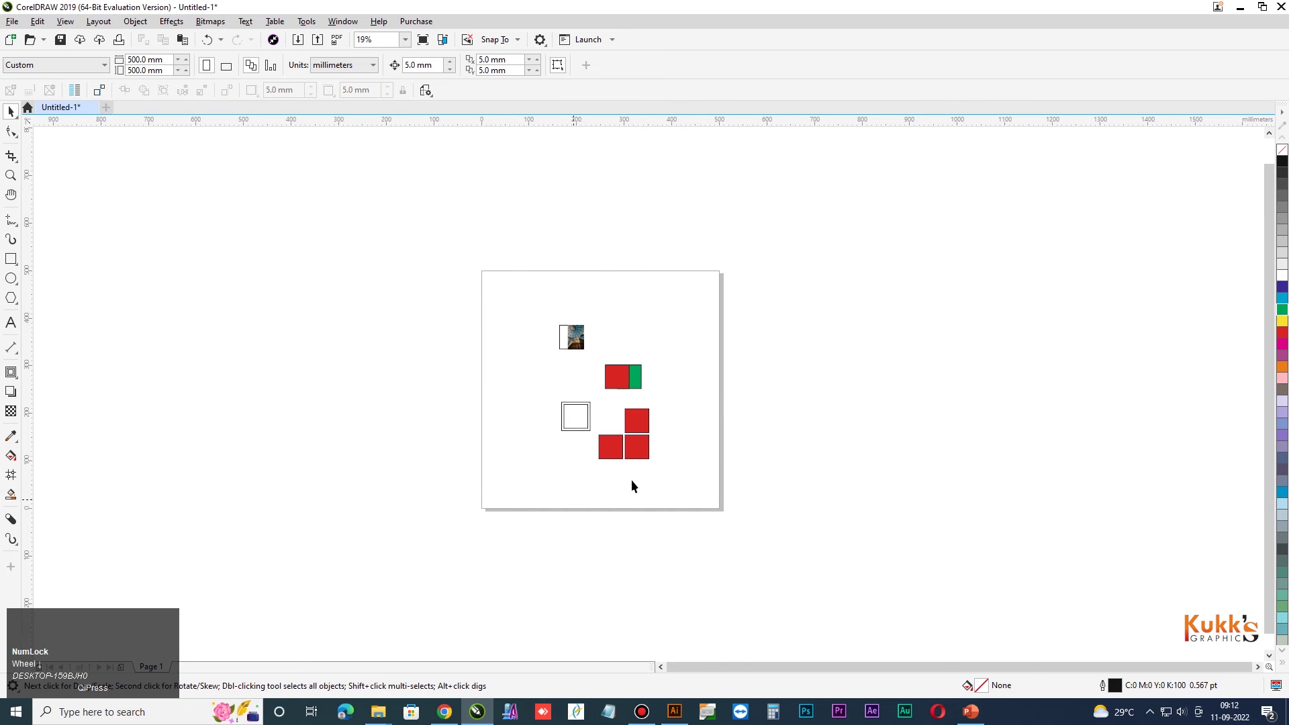
pyautogui.click(942, 314)
pyautogui.press('Tab')
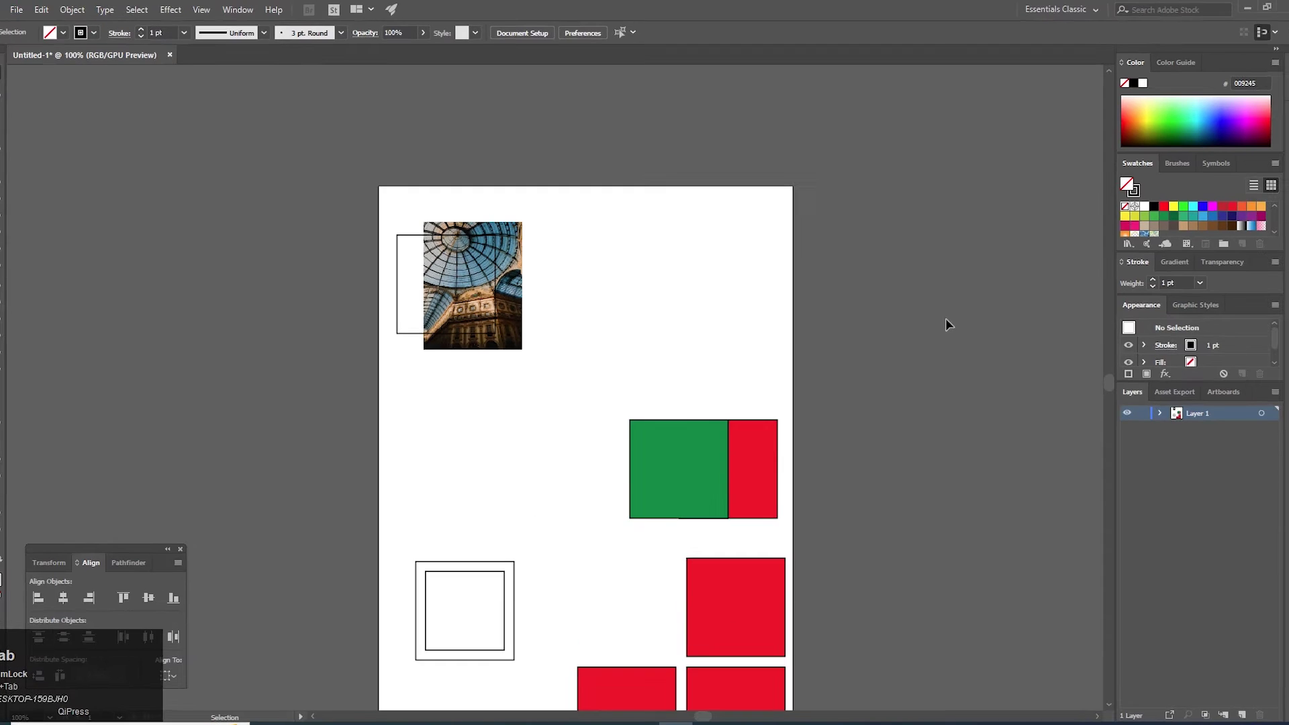
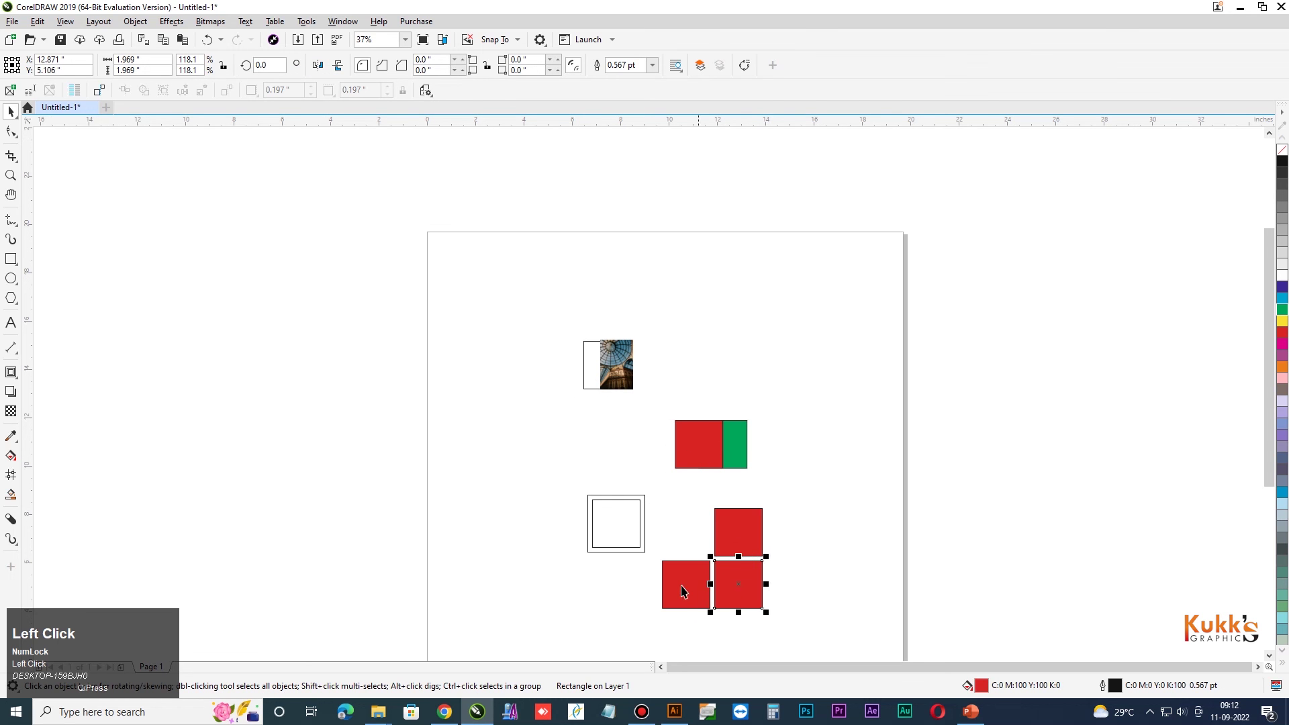
# Check a red square's size in CorelDRAW, then switch back to Illustrator for Document Setup.
pyautogui.click(835, 531)
pyautogui.press('alt+Tab')
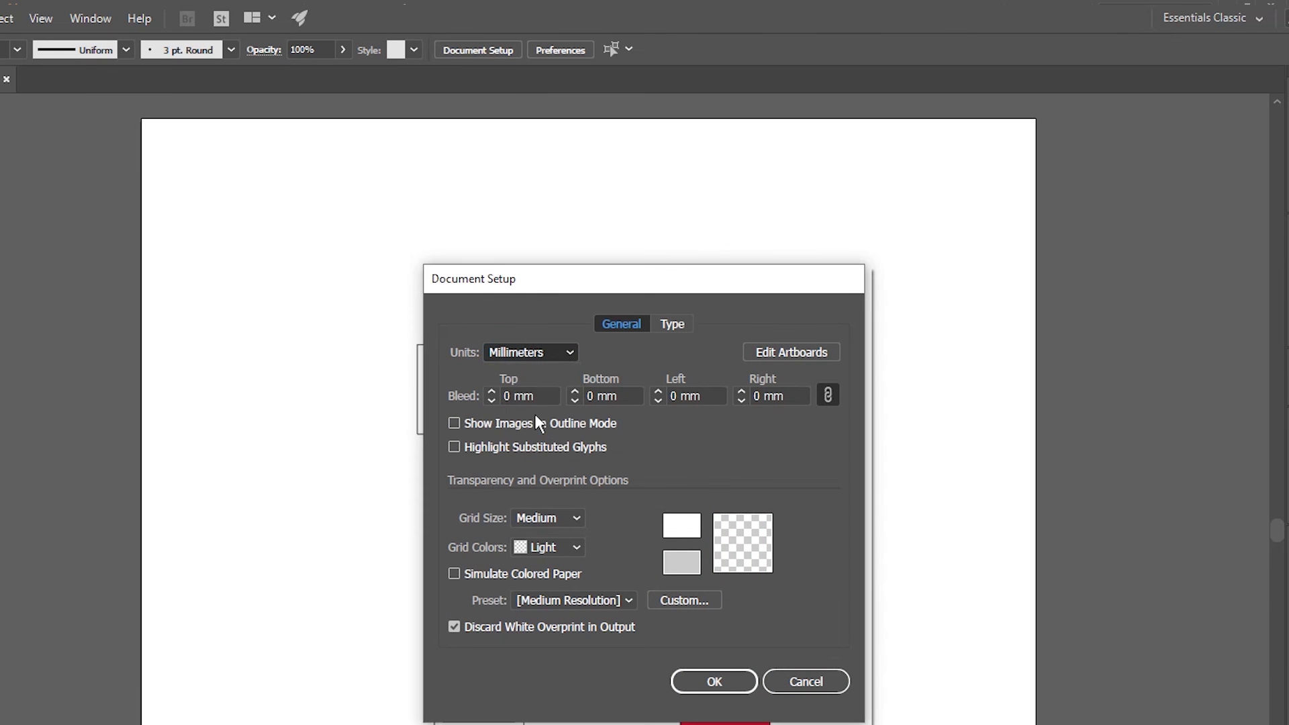
# Set Illustrator's units to inches and select the contoured square, now about 1.97 in per side.
pyautogui.click(498, 300)
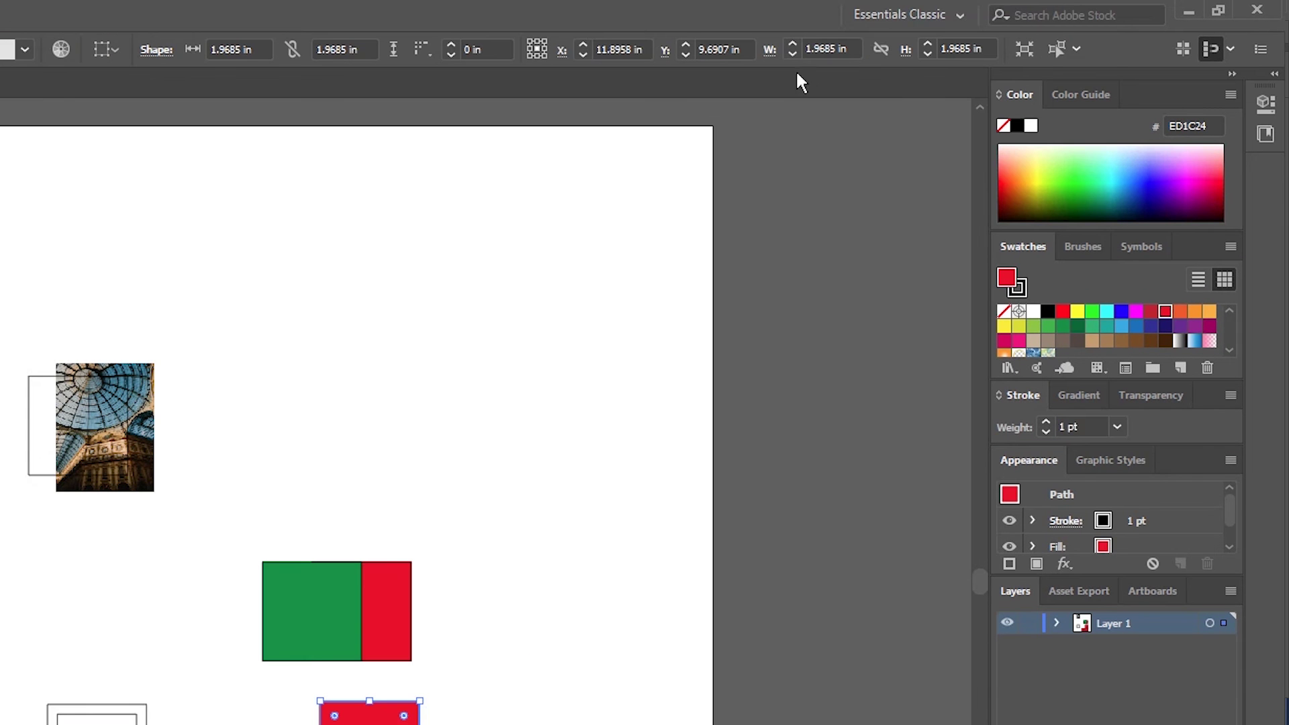
pyautogui.click(683, 551)
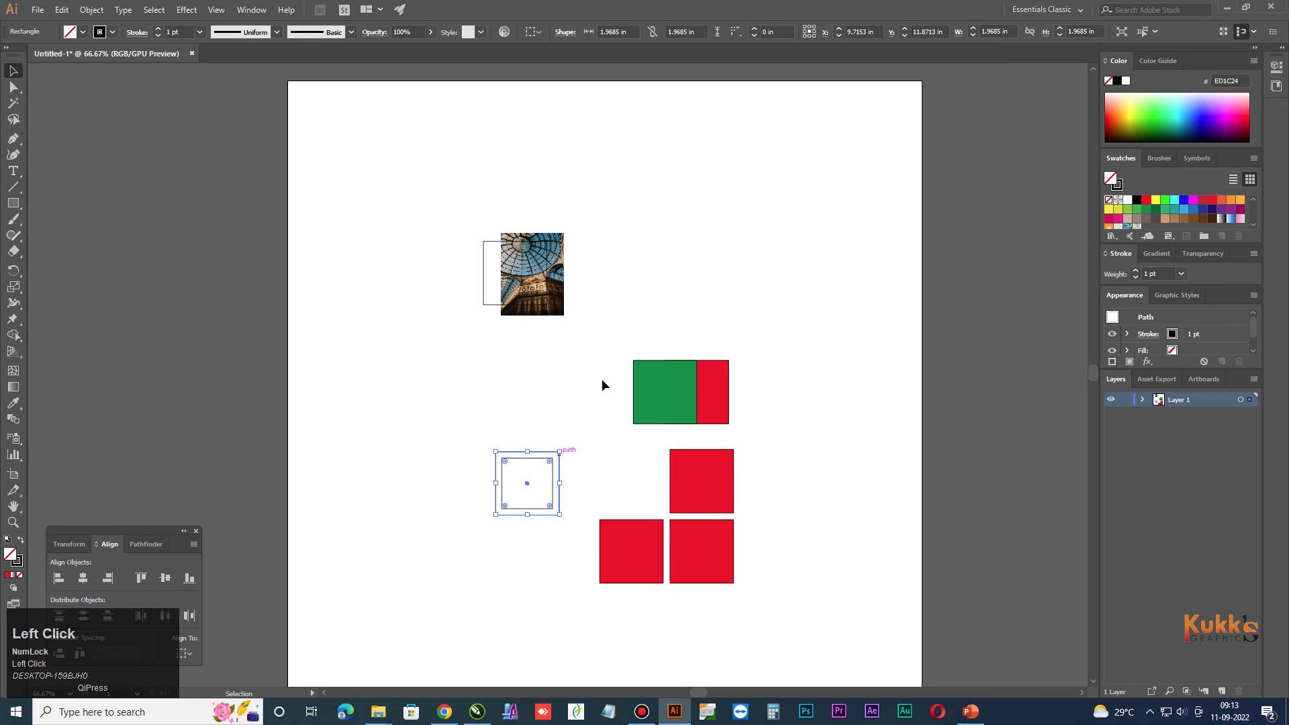